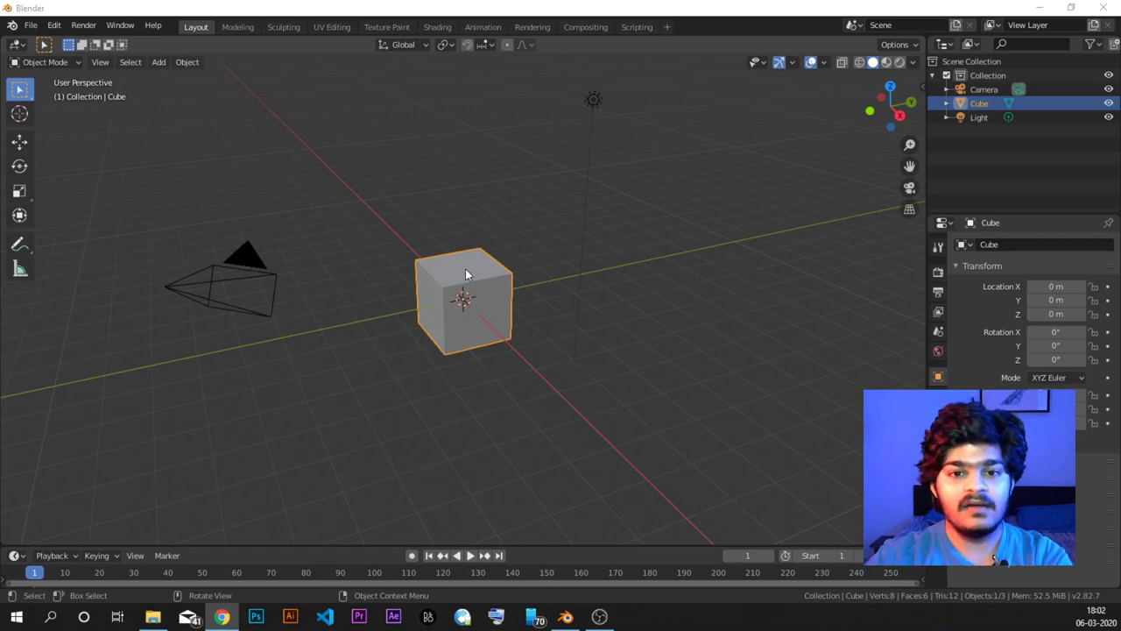
Step: Delete the default cube and bring up the Add menu for a new object
{"action": "left_click", "coordinate": [467, 272]}
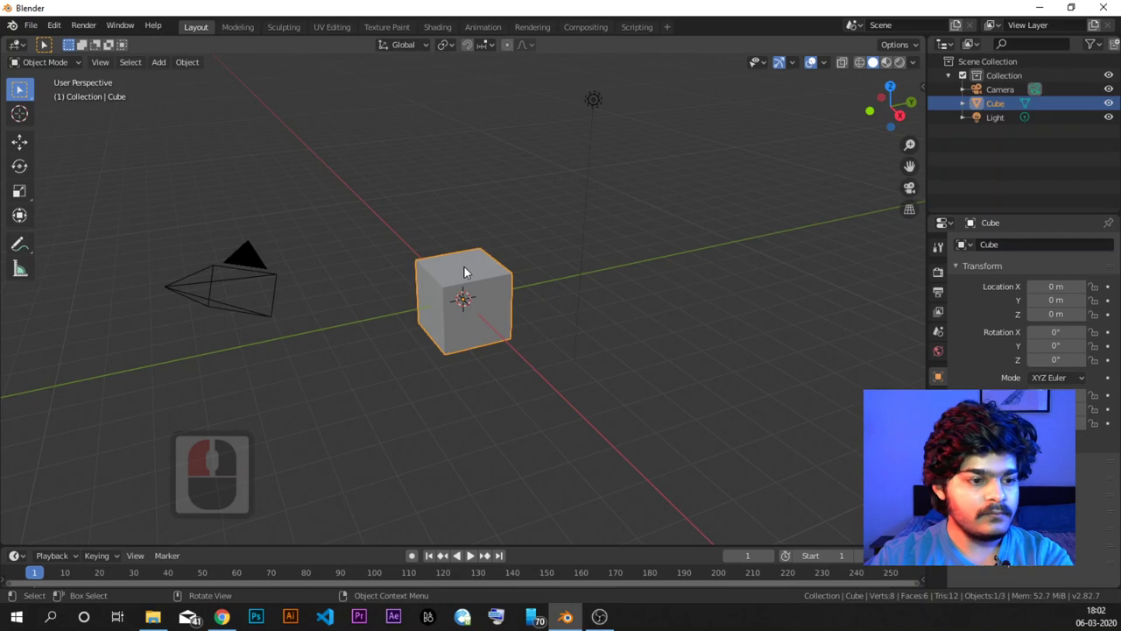
{"action": "key", "text": "Delete"}
{"action": "key", "text": "a"}
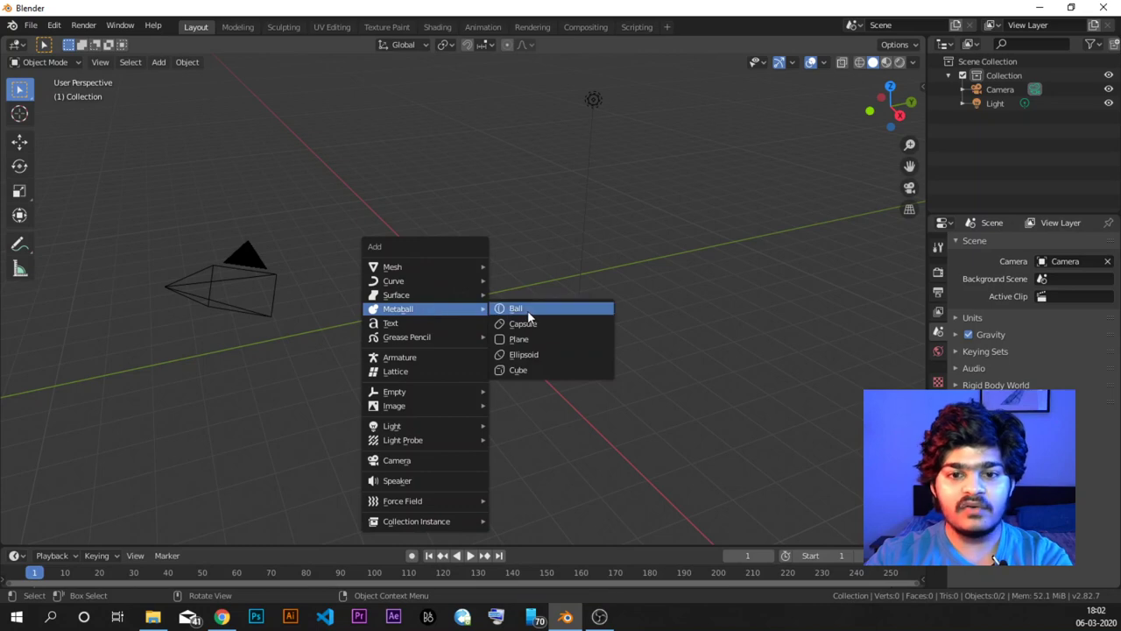
Step: Add a Metaball Ball and view it straight-on from the front
{"action": "left_click", "coordinate": [530, 317]}
{"action": "middle_click", "coordinate": [479, 330]}
{"action": "key", "text": "1"}
{"action": "middle_click", "coordinate": [501, 276]}
{"action": "middle_click", "coordinate": [501, 276]}
{"action": "middle_click", "coordinate": [501, 276]}
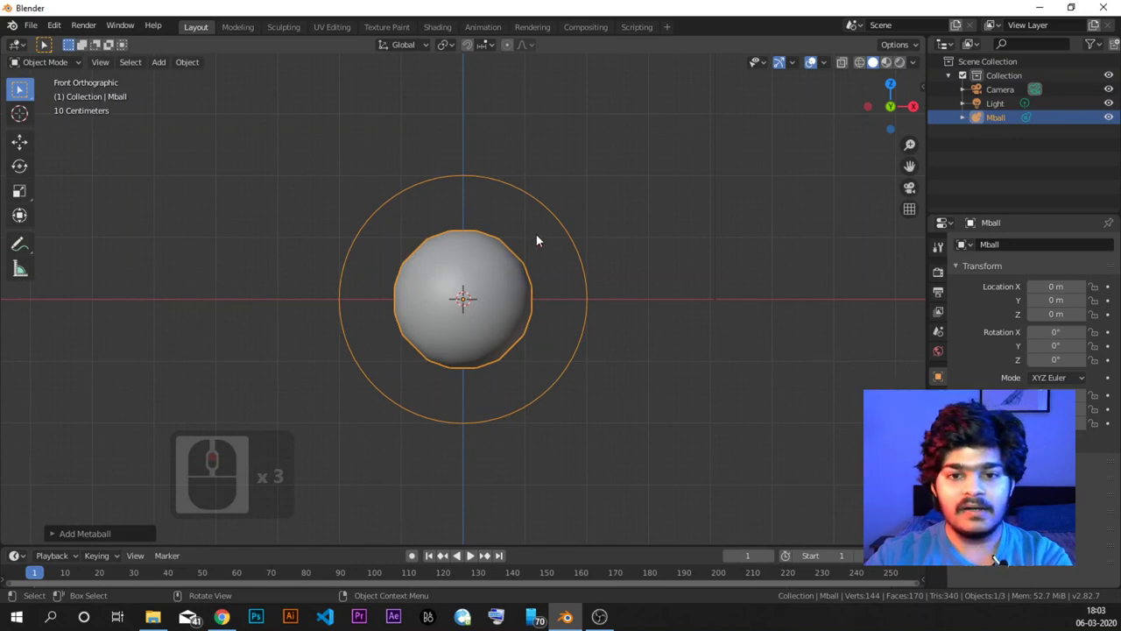
{"action": "middle_click", "coordinate": [616, 256]}
Step: Duplicate the ball and place the copy directly above the original
{"action": "key", "text": "d"}
{"action": "key", "text": "z"}
{"action": "left_click", "coordinate": [490, 205]}
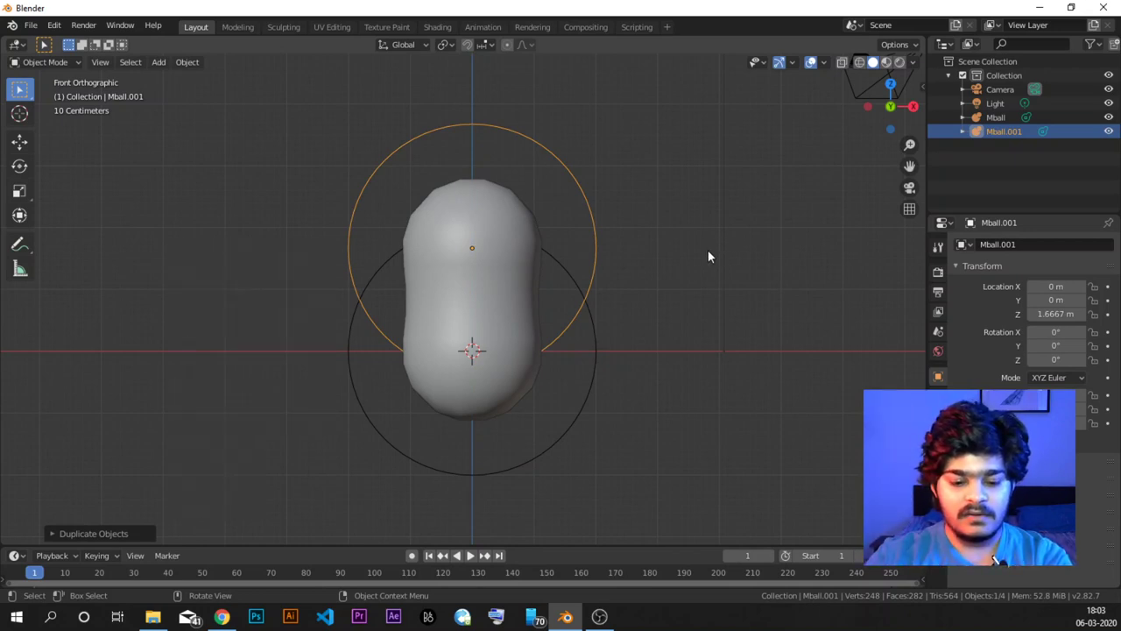
Step: Stretch the upper ball taller along Z and raise it so the two merge into a gourd shape
{"action": "key", "text": "s"}
{"action": "key", "text": "z"}
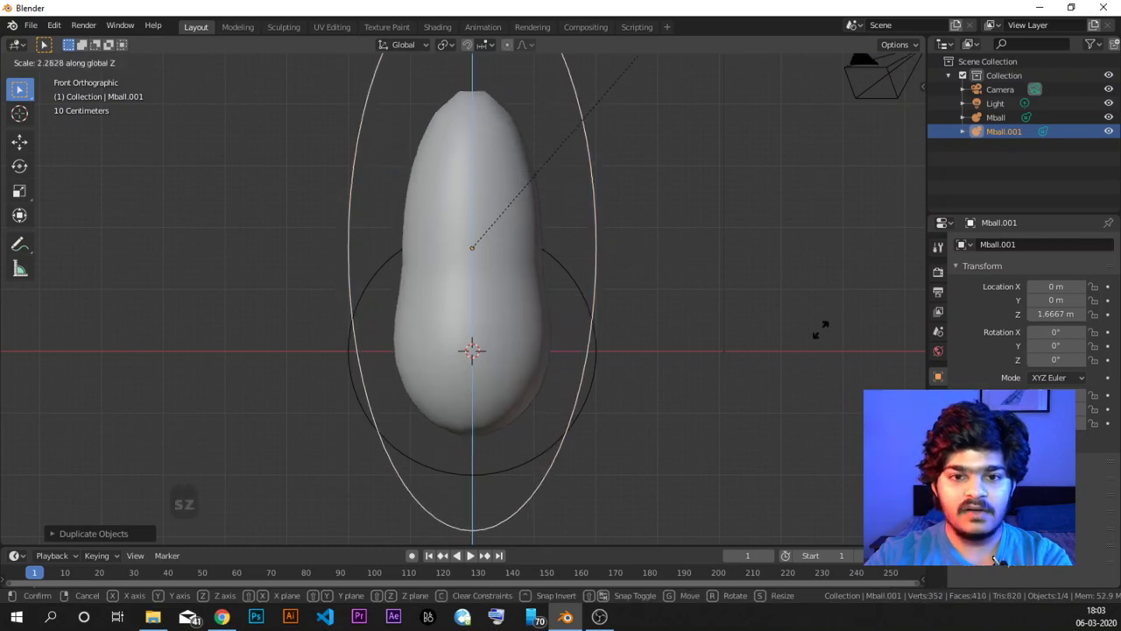
{"action": "left_click", "coordinate": [840, 301]}
{"action": "key", "text": "s"}
{"action": "left_click", "coordinate": [613, 355]}
{"action": "key", "text": "g"}
{"action": "key", "text": "z"}
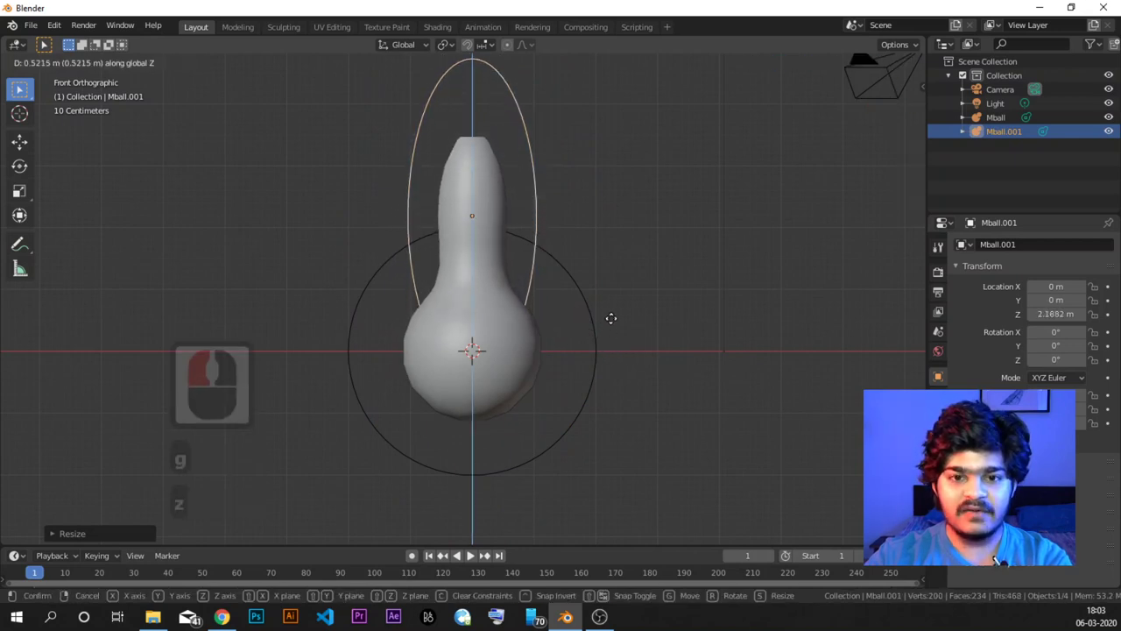
{"action": "left_click", "coordinate": [615, 321]}
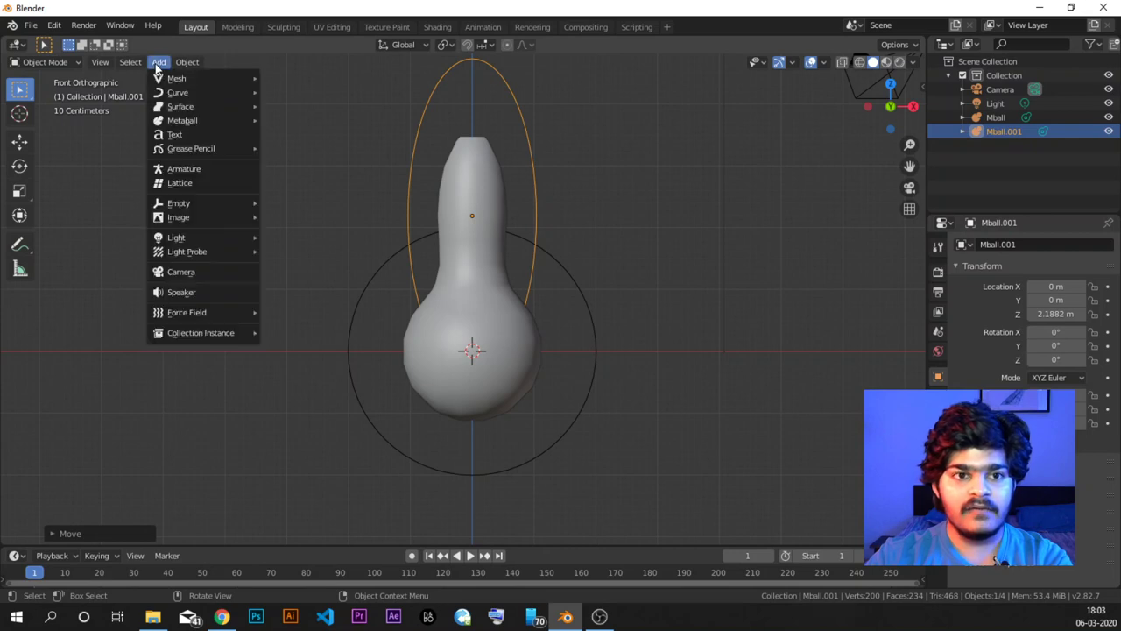
Step: Convert the merged metaballs to a single mesh and select it
{"action": "left_click", "coordinate": [134, 67]}
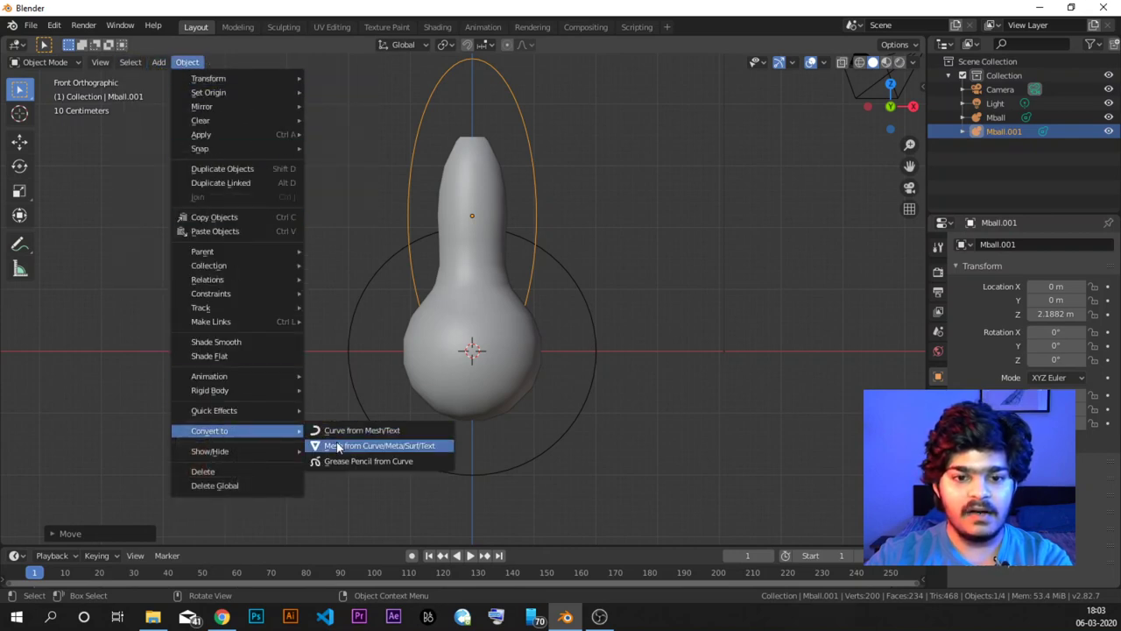
{"action": "left_click", "coordinate": [340, 444]}
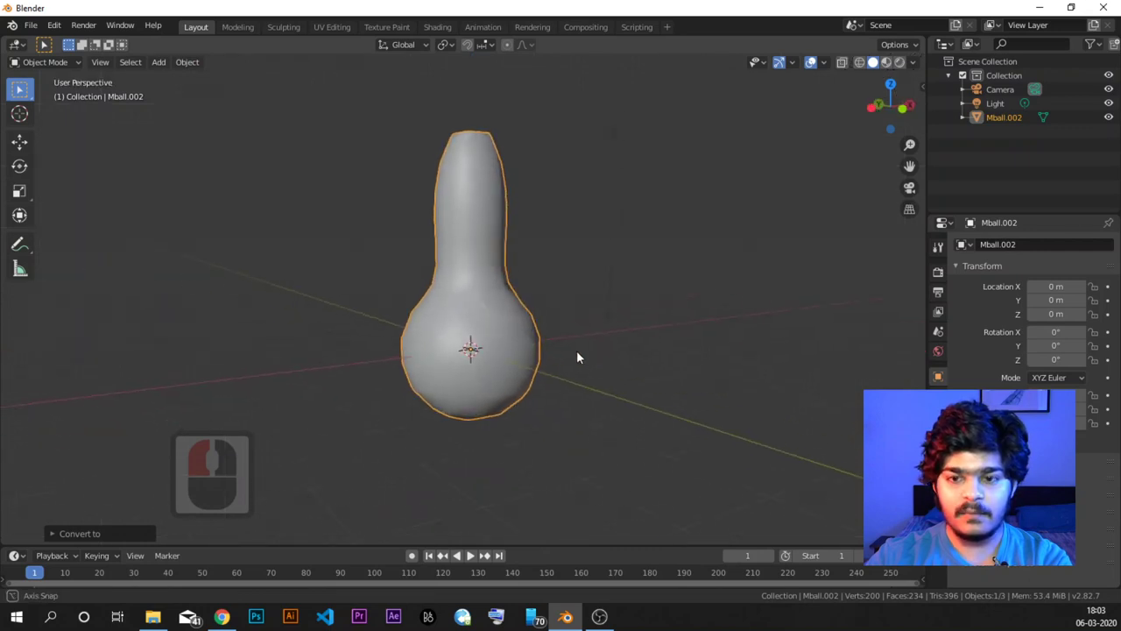
{"action": "middle_click", "coordinate": [559, 361]}
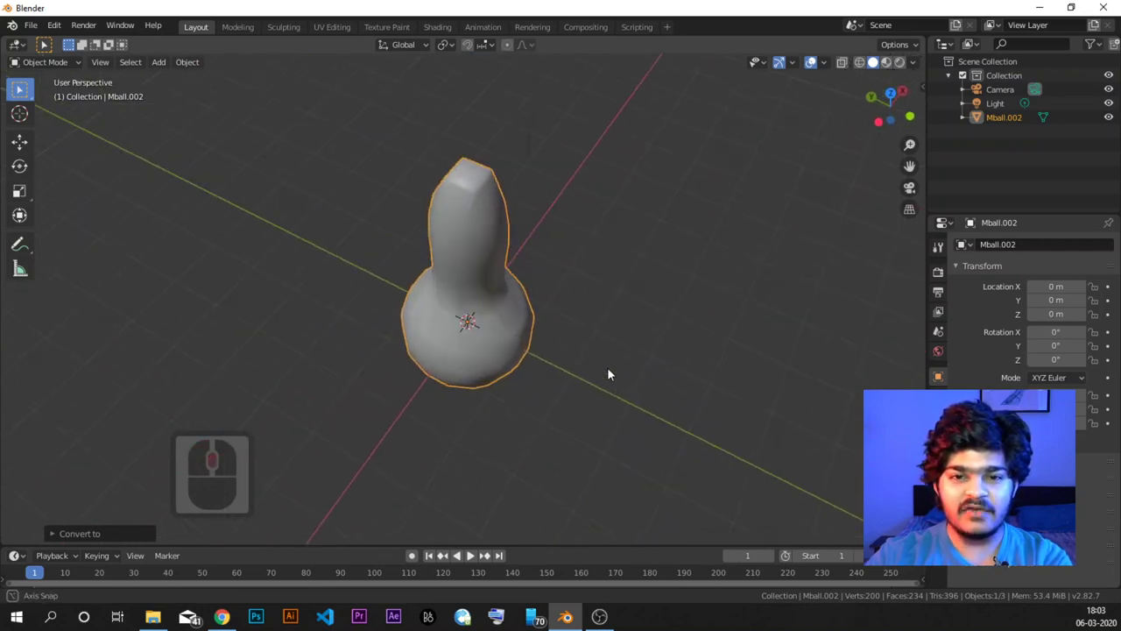
{"action": "middle_click", "coordinate": [612, 345]}
{"action": "middle_click", "coordinate": [604, 301]}
{"action": "middle_click", "coordinate": [563, 252]}
{"action": "left_click", "coordinate": [510, 260]}
Step: Rotate the blob 90 degrees and again to flip it upside down, round bulb on top
{"action": "key", "text": "r"}
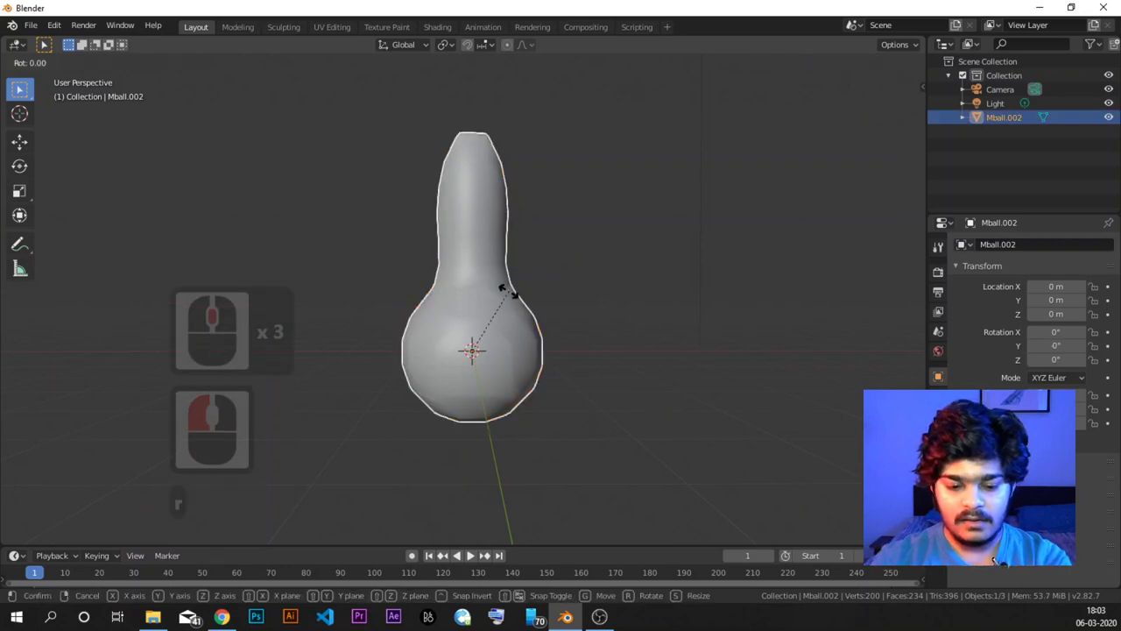
{"action": "type", "text": "90"}
{"action": "key", "text": "Return"}
{"action": "key", "text": "r"}
{"action": "type", "text": "0"}
{"action": "key", "text": "Return"}
{"action": "middle_click", "coordinate": [506, 270]}
{"action": "middle_click", "coordinate": [506, 294]}
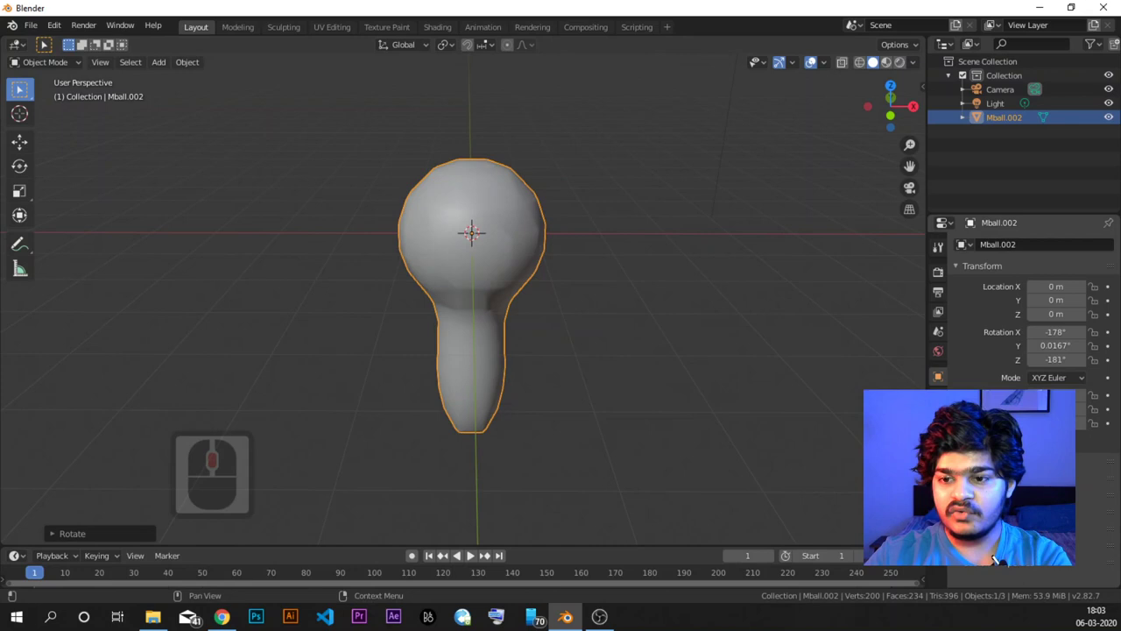
{"action": "left_click", "coordinate": [510, 257]}
{"action": "scroll", "scroll_direction": "down", "scroll_amount": 3}
{"action": "middle_click", "coordinate": [489, 266]}
Step: Move the bulb shape off to the side and add a UV sphere at the origin
{"action": "key", "text": "g"}
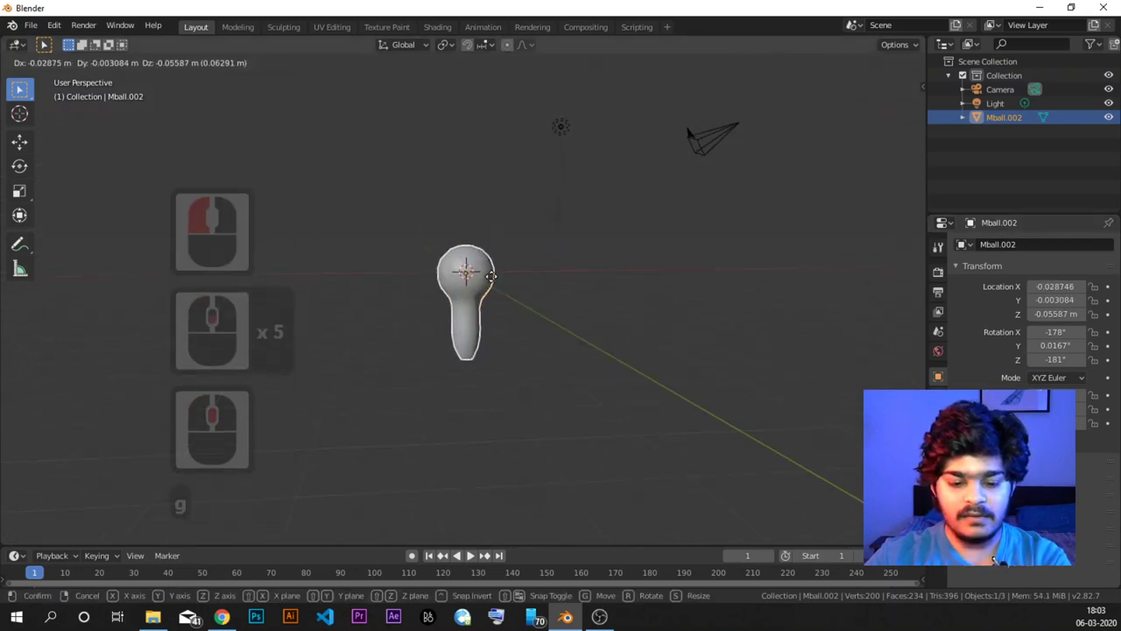
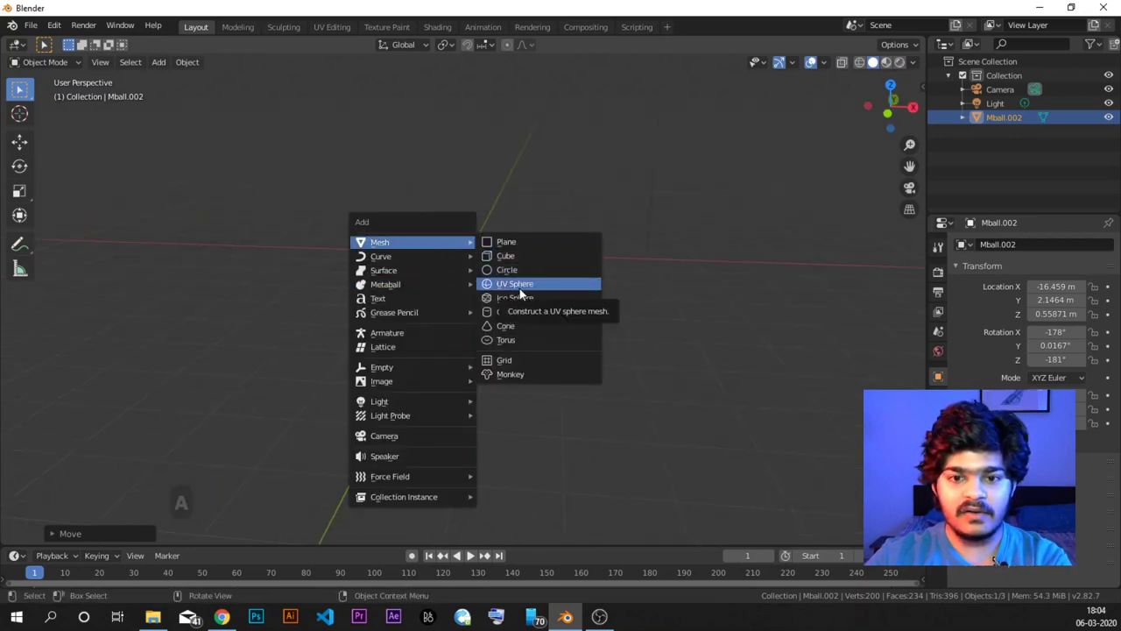
{"action": "left_click", "coordinate": [522, 293]}
{"action": "middle_click", "coordinate": [490, 309]}
Step: Set the new sphere to Shade Smooth
{"action": "right_click", "coordinate": [459, 247]}
{"action": "left_click", "coordinate": [467, 251]}
{"action": "middle_click", "coordinate": [518, 235]}
{"action": "middle_click", "coordinate": [518, 235]}
{"action": "middle_click", "coordinate": [505, 334]}
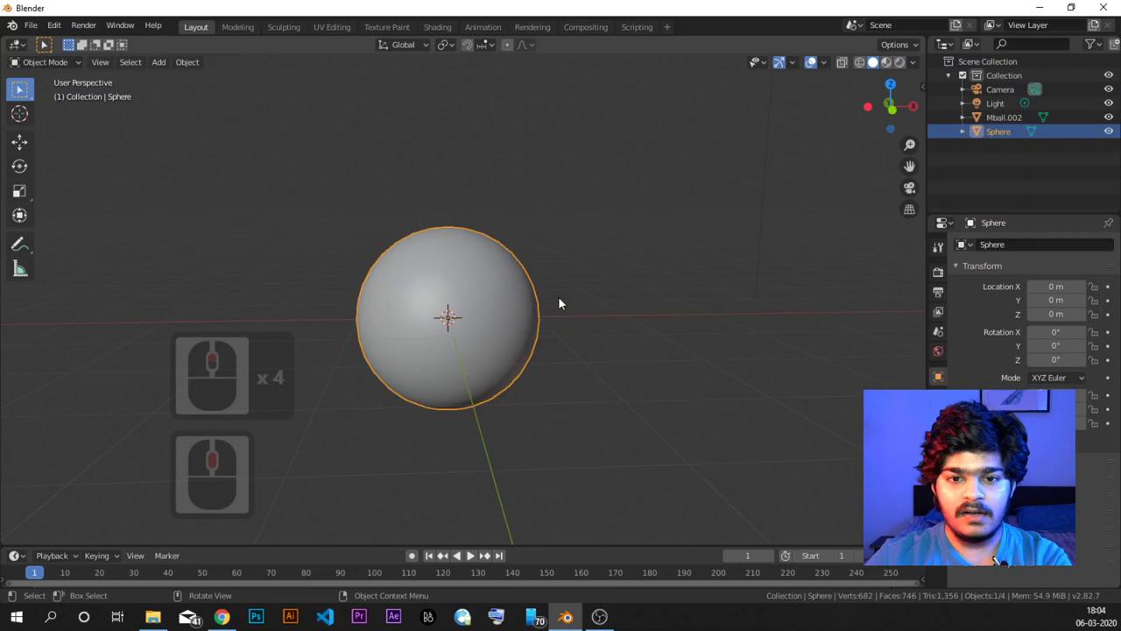
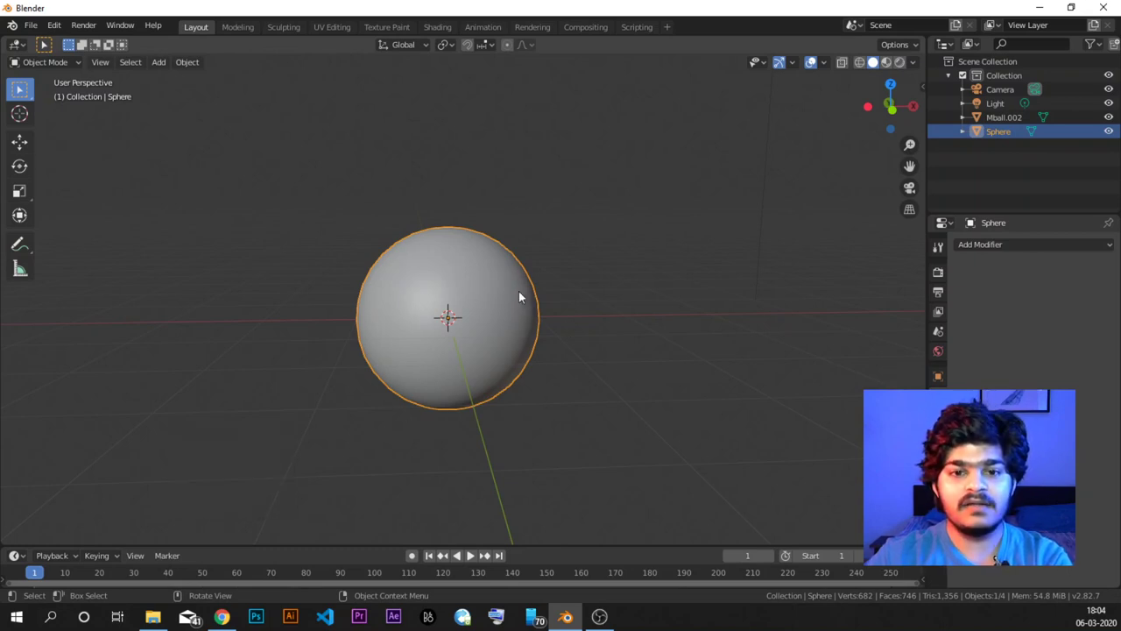
Step: Add a Displace modifier to the sphere from the Deform group
{"action": "left_click", "coordinate": [1066, 246]}
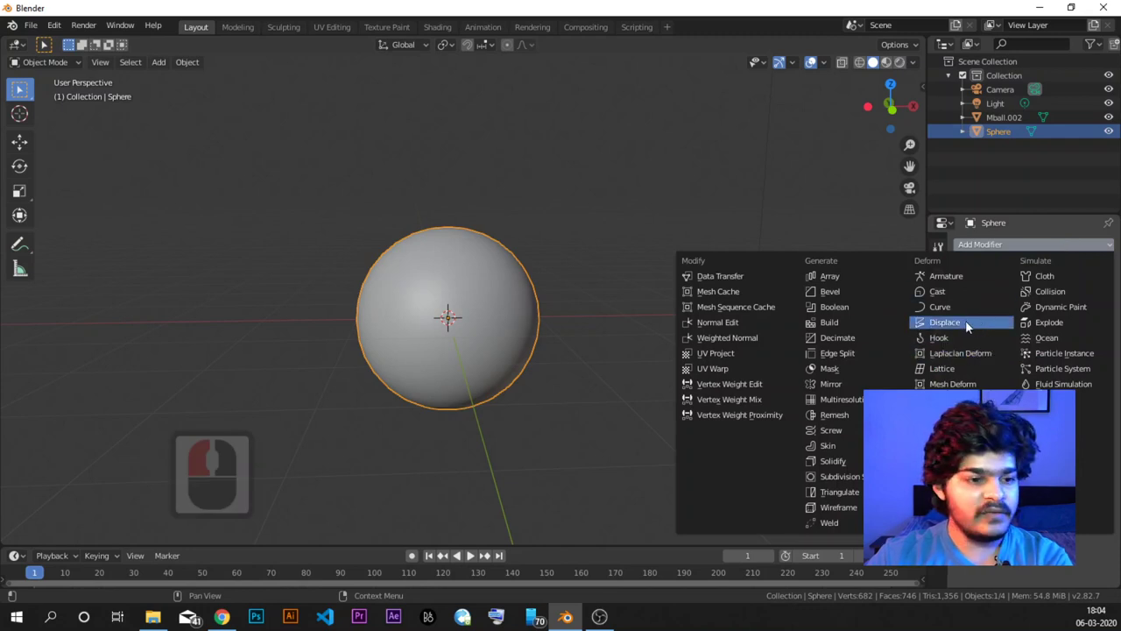
{"action": "left_click", "coordinate": [969, 324]}
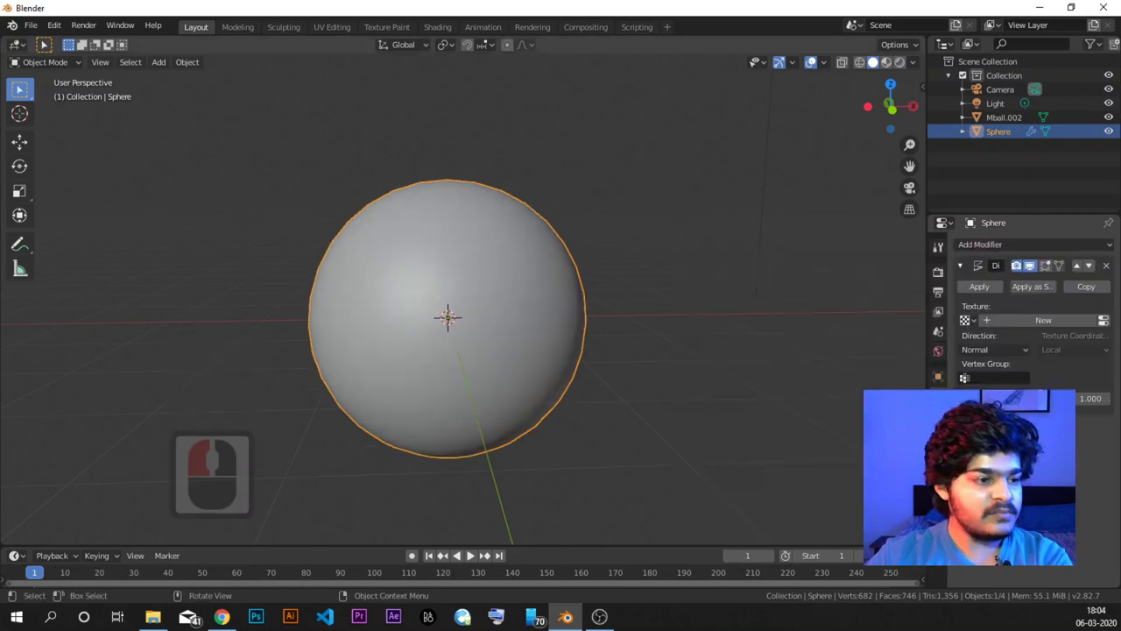
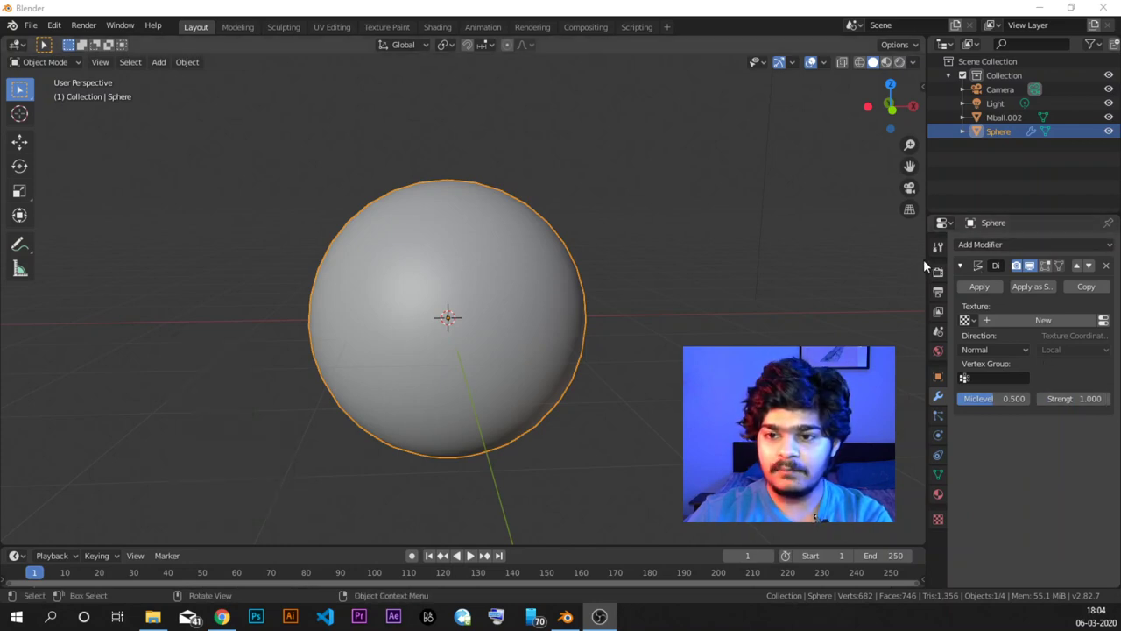
Step: Create a new Clouds texture for the Displace modifier, making the sphere lumpy
{"action": "left_click", "coordinate": [985, 254]}
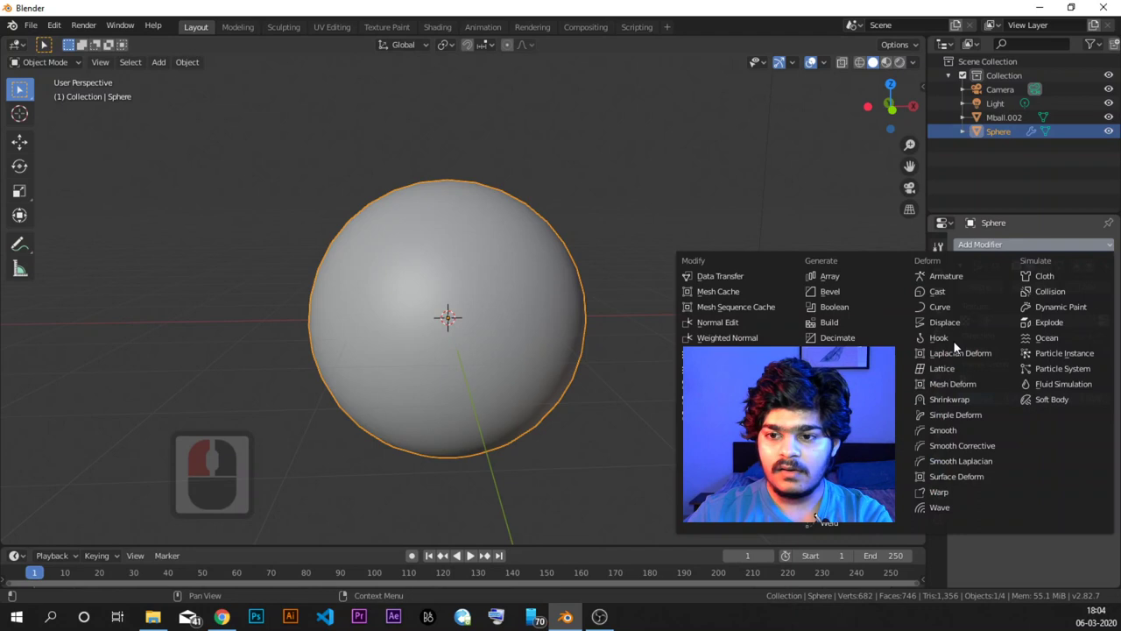
{"action": "left_click", "coordinate": [1024, 580]}
{"action": "left_click", "coordinate": [1031, 251]}
{"action": "left_click", "coordinate": [1007, 561]}
{"action": "left_click", "coordinate": [1006, 319]}
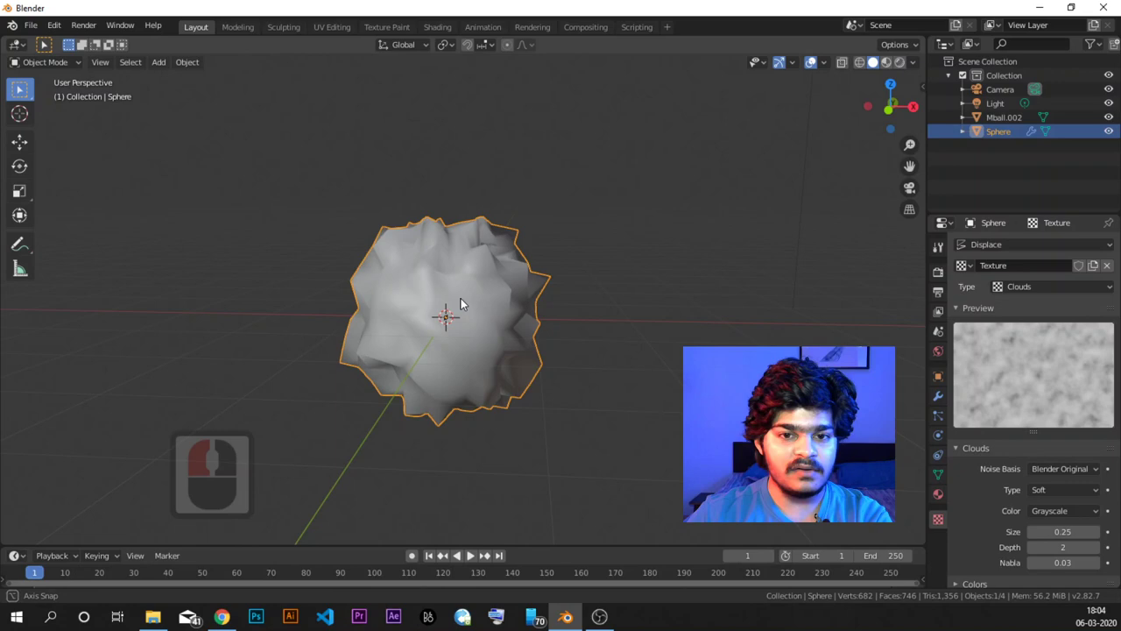
Step: Lower the Displace strength from 1.0 to 0.2, trying 0.3 before settling on 0.2
{"action": "middle_click", "coordinate": [460, 301]}
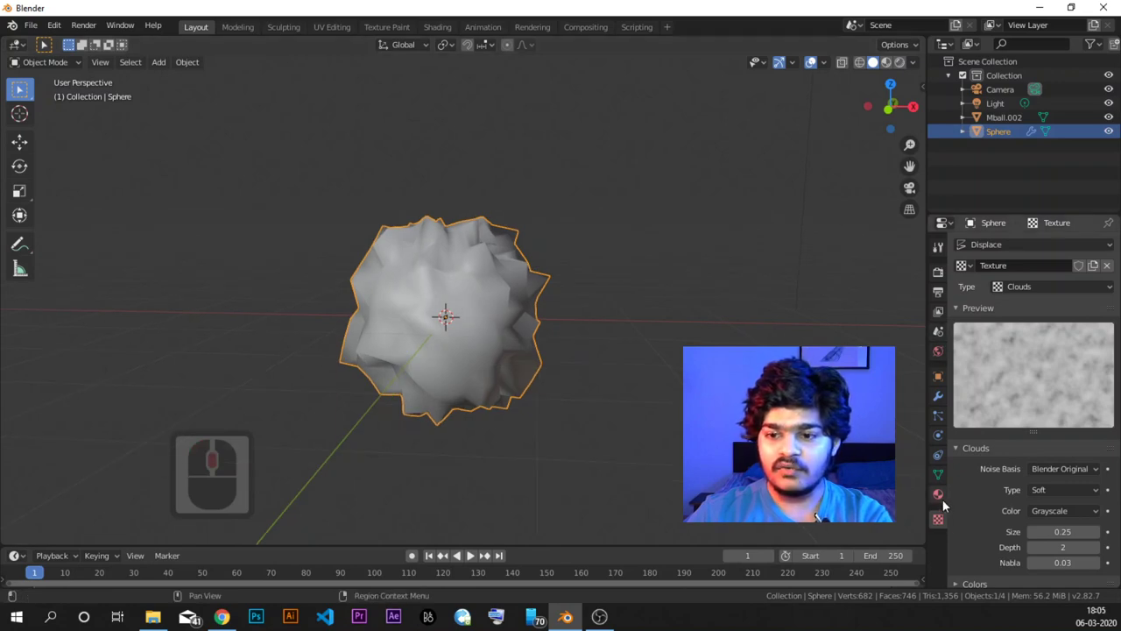
{"action": "left_click", "coordinate": [948, 503]}
{"action": "left_click", "coordinate": [943, 401]}
{"action": "middle_click", "coordinate": [395, 321]}
{"action": "middle_click", "coordinate": [448, 330]}
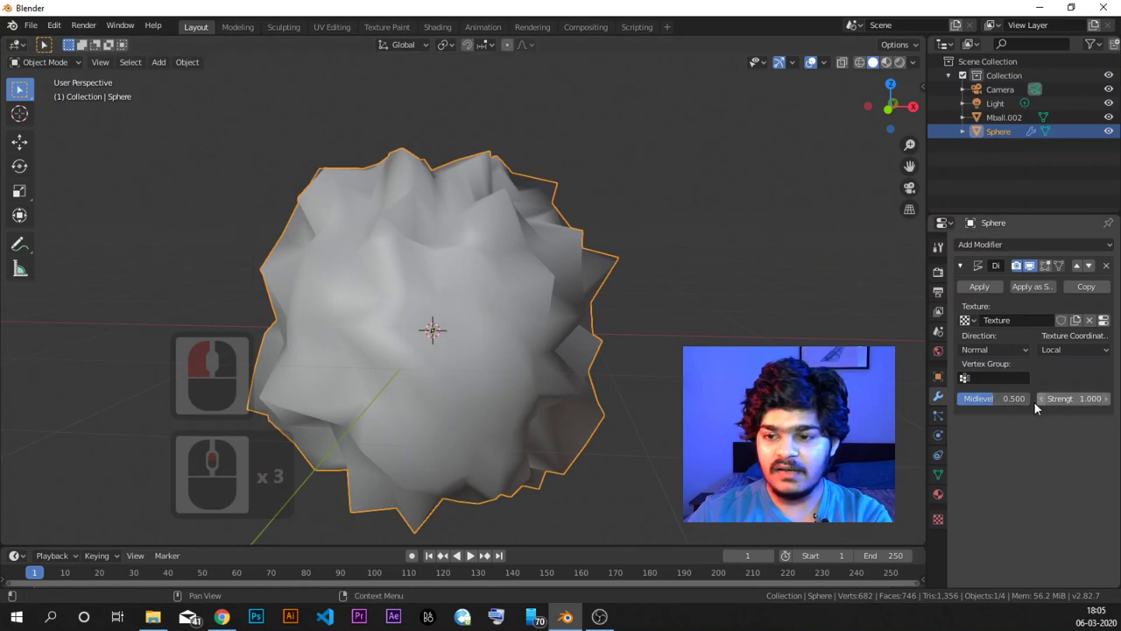
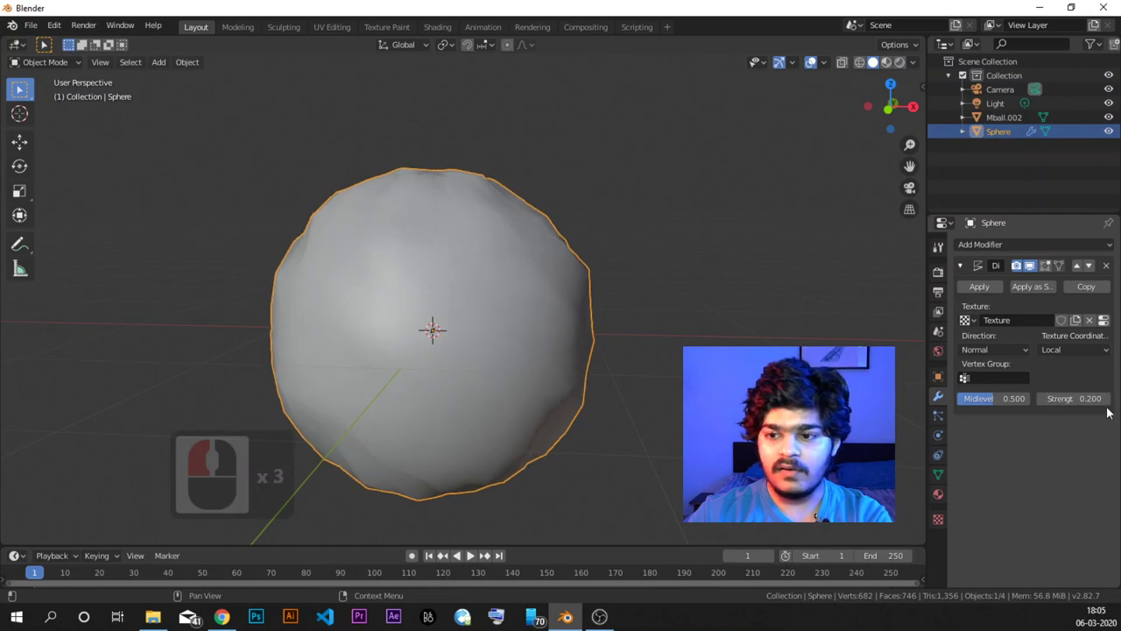
{"action": "left_click", "coordinate": [1111, 407]}
{"action": "left_click", "coordinate": [1113, 404]}
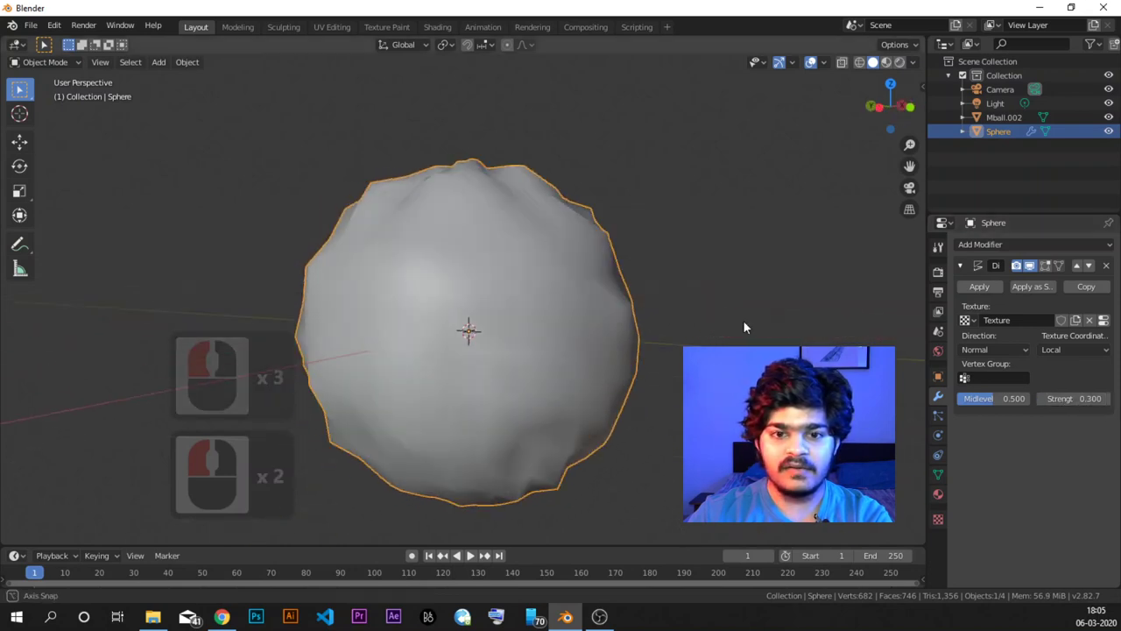
{"action": "middle_click", "coordinate": [661, 344]}
{"action": "left_click", "coordinate": [1046, 403]}
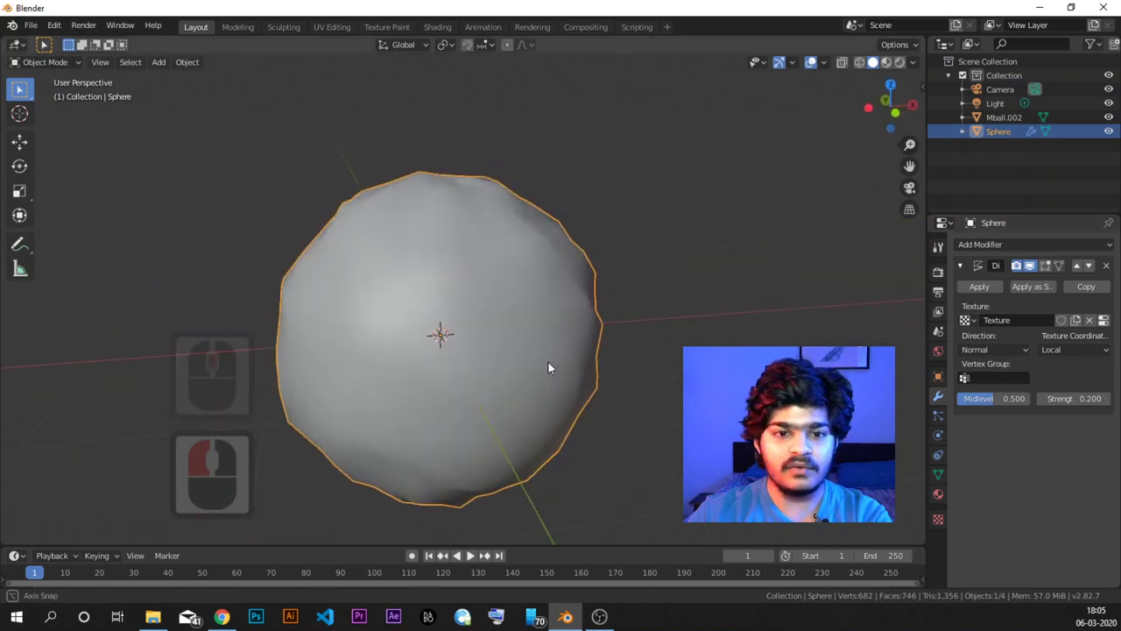
{"action": "middle_click", "coordinate": [542, 352]}
{"action": "middle_click", "coordinate": [542, 353]}
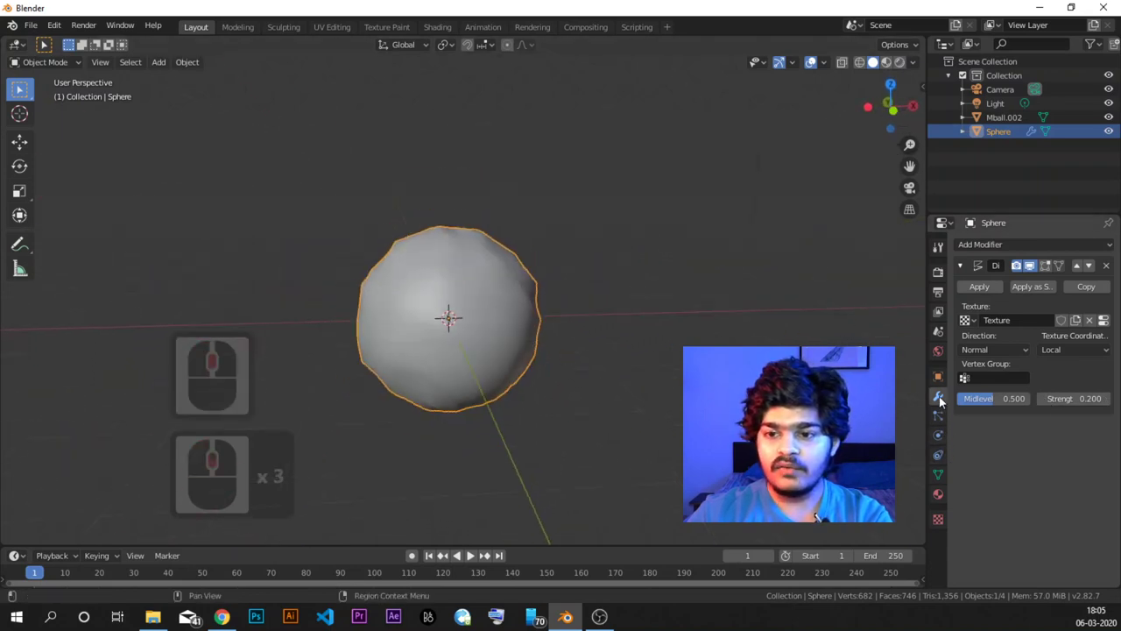
Step: Add a particle system of 1000 particles to the sphere
{"action": "left_click", "coordinate": [940, 418]}
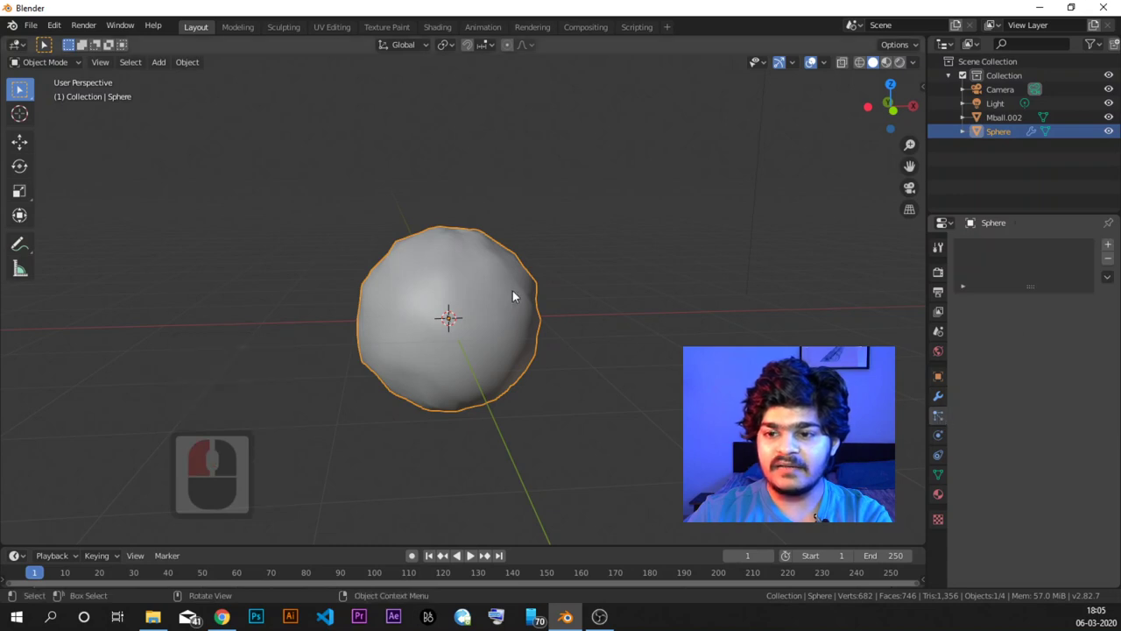
{"action": "middle_click", "coordinate": [421, 328]}
{"action": "middle_click", "coordinate": [446, 333]}
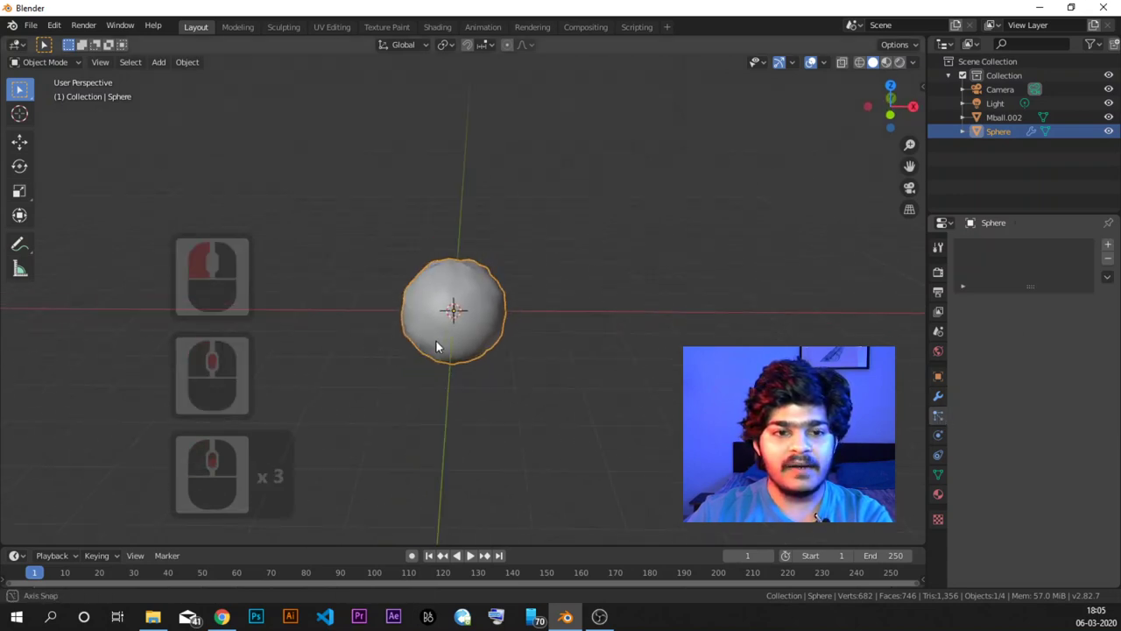
{"action": "middle_click", "coordinate": [397, 314]}
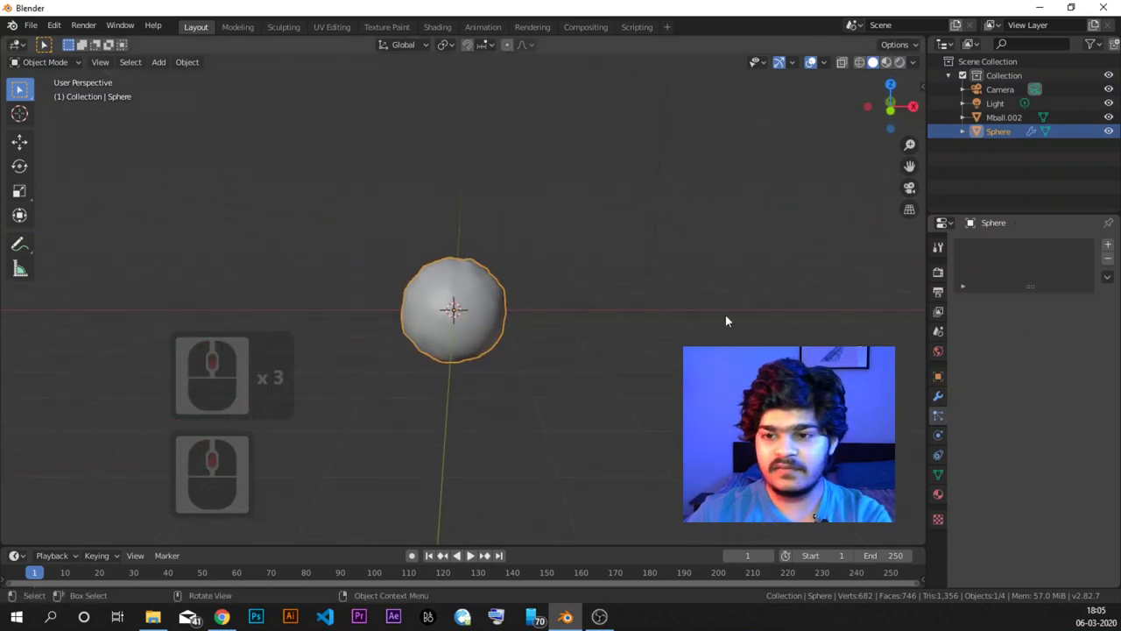
{"action": "left_click", "coordinate": [1117, 248]}
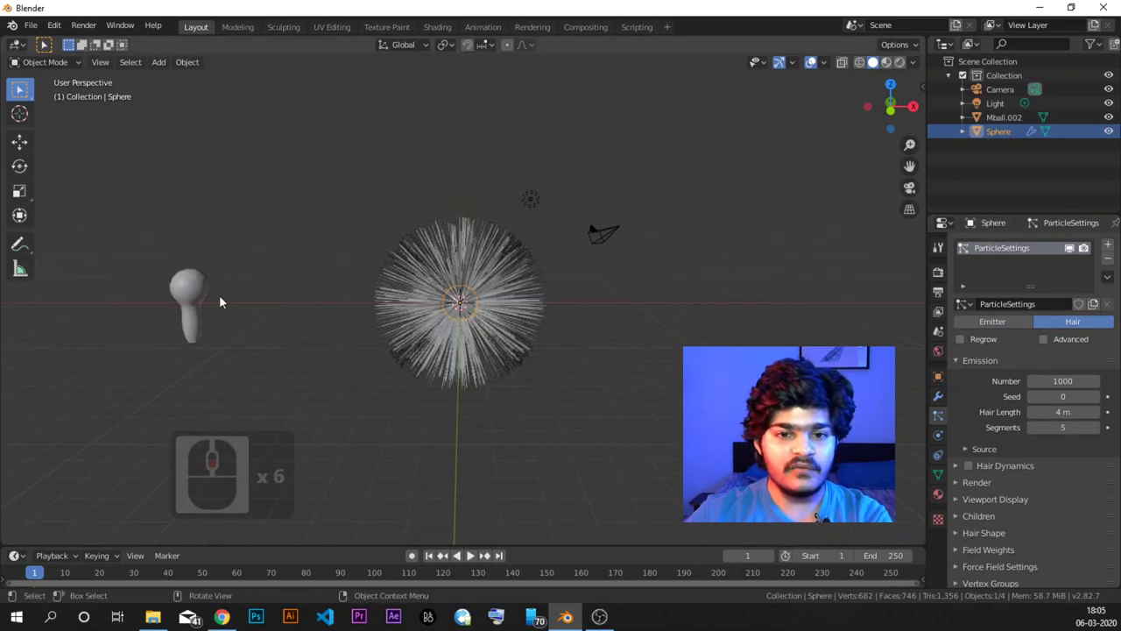
Step: Keep the particle type as Hair and bring its Render settings into view
{"action": "left_click", "coordinate": [186, 289]}
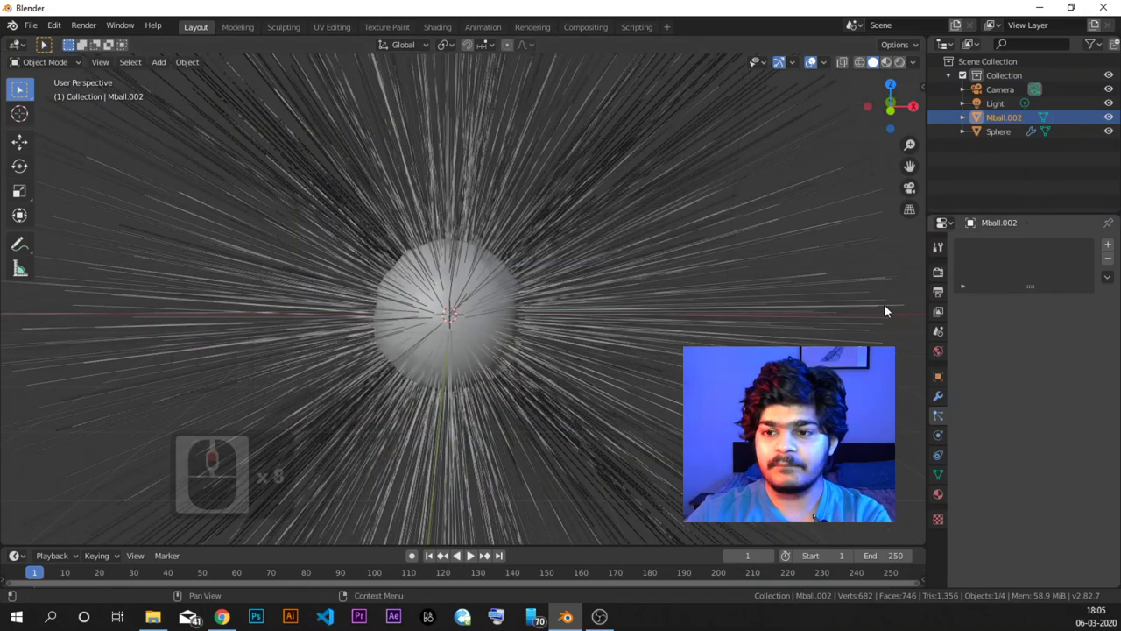
{"action": "left_click", "coordinate": [428, 304]}
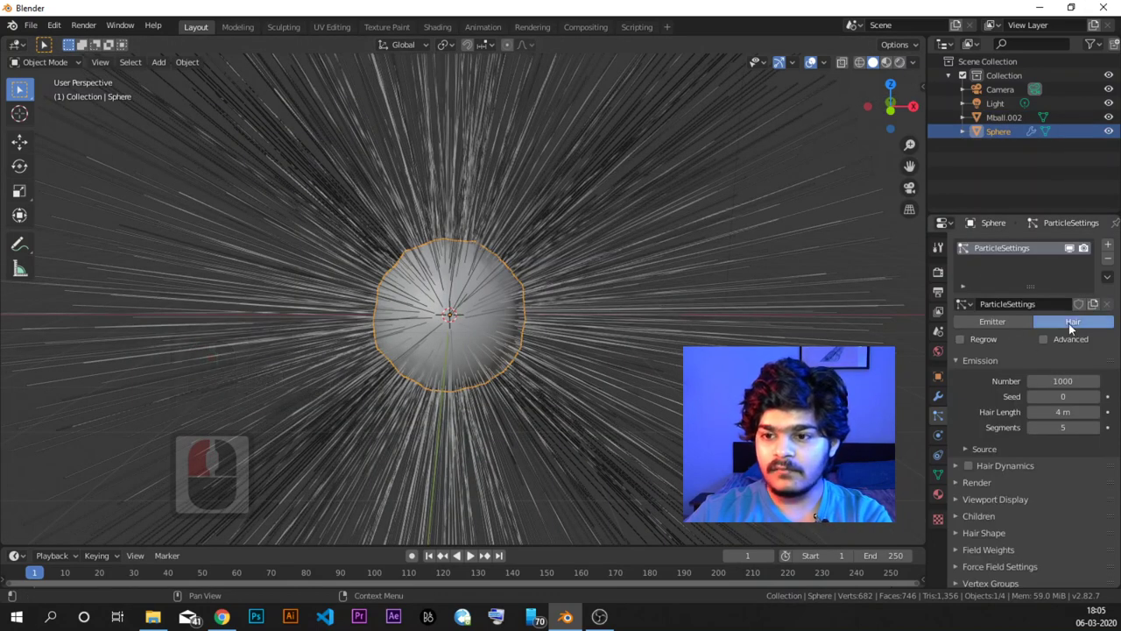
{"action": "left_click", "coordinate": [1048, 343]}
{"action": "middle_click", "coordinate": [1048, 361]}
{"action": "left_click", "coordinate": [961, 451]}
{"action": "middle_click", "coordinate": [961, 451]}
{"action": "middle_click", "coordinate": [1064, 470]}
{"action": "middle_click", "coordinate": [1064, 470]}
Step: Render the hairs as Object with Mball.002 as the instance, covering the sphere in blob copies
{"action": "left_click", "coordinate": [1074, 415]}
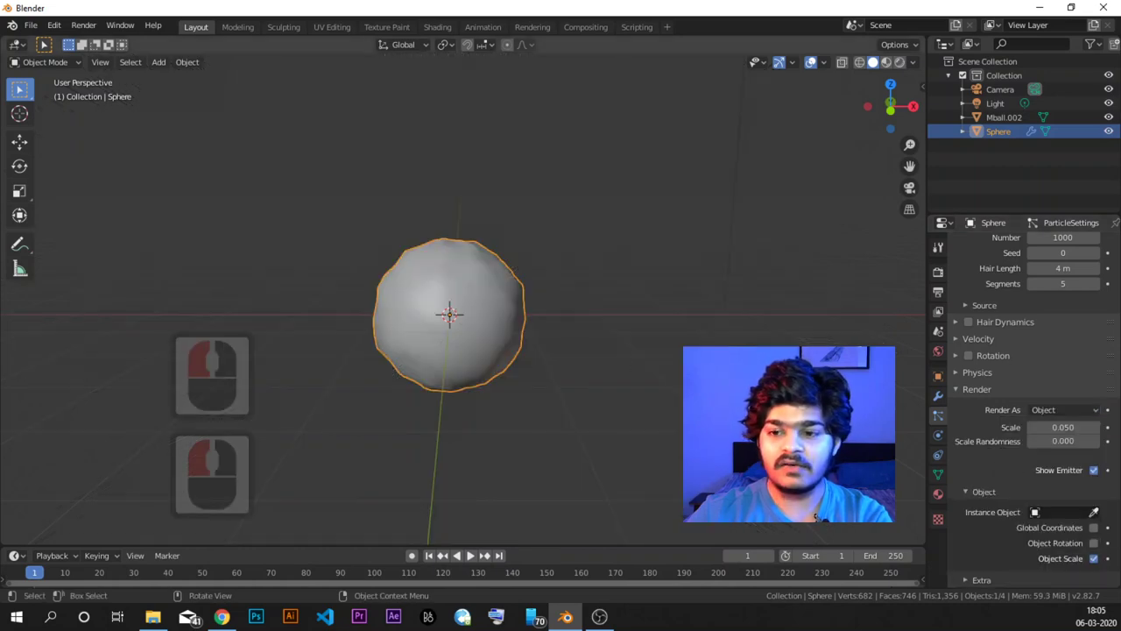
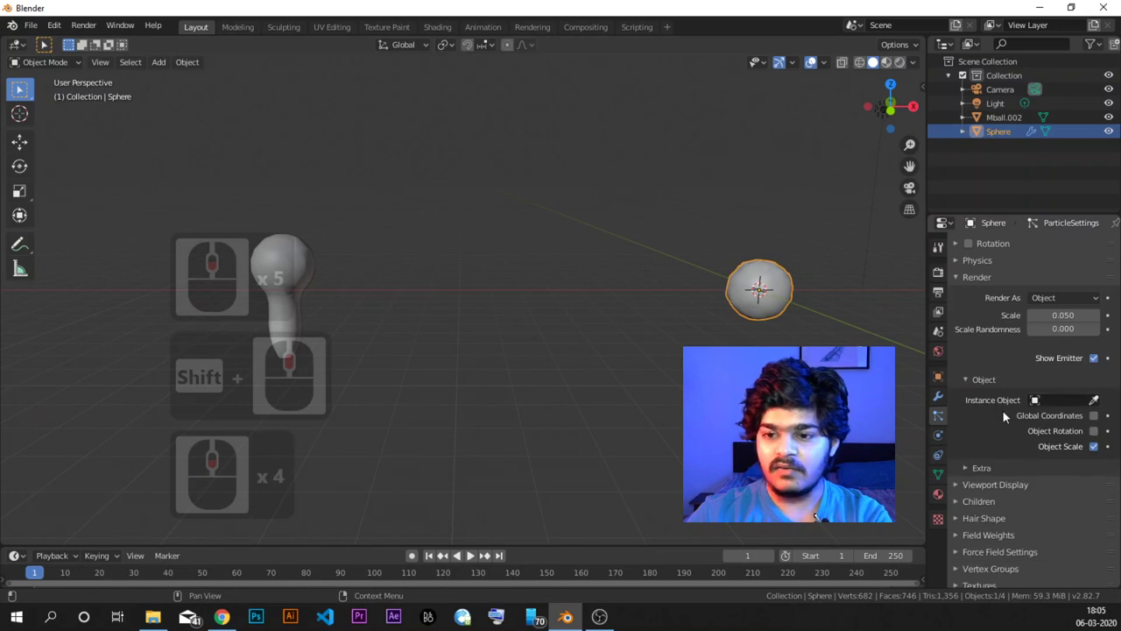
{"action": "left_click", "coordinate": [1096, 406]}
{"action": "left_click", "coordinate": [284, 269]}
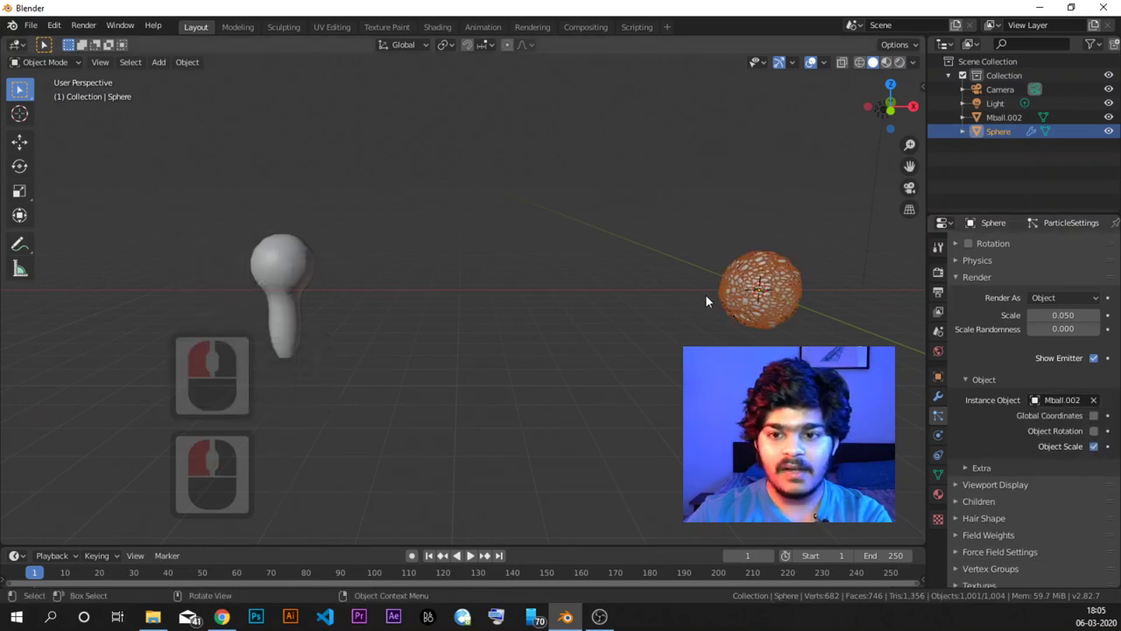
{"action": "middle_click", "coordinate": [304, 310]}
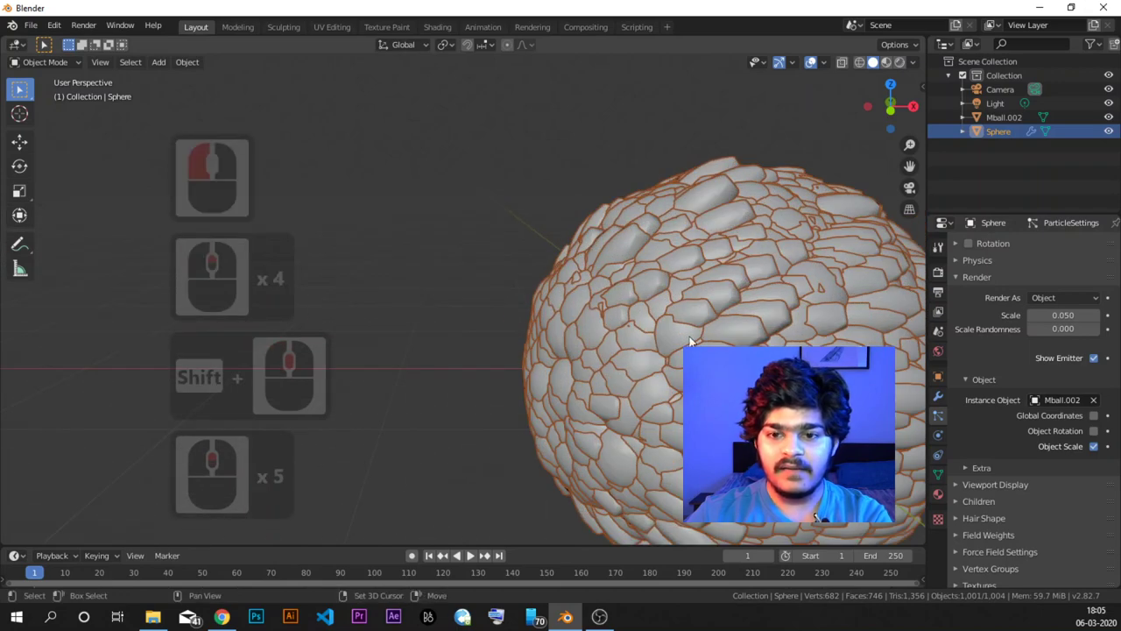
{"action": "middle_click", "coordinate": [543, 319]}
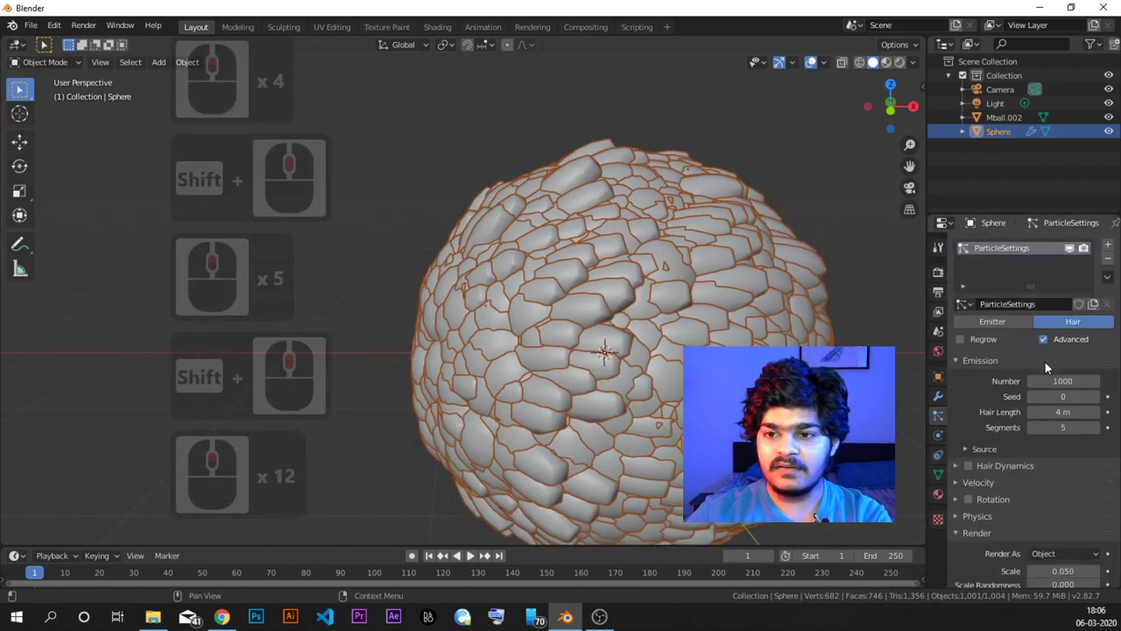
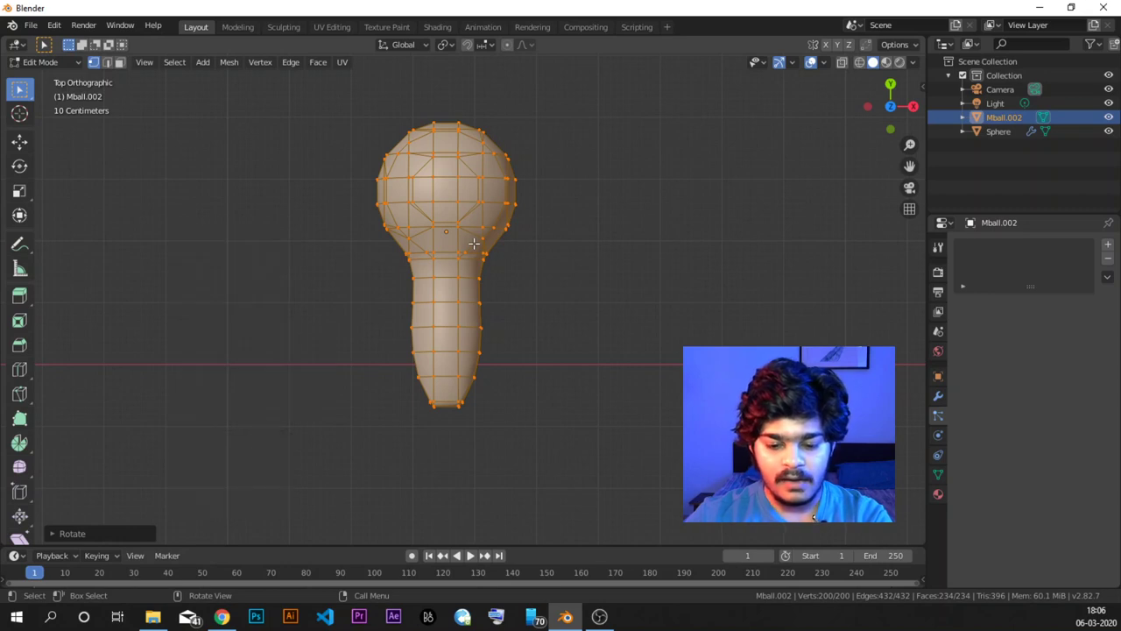
Step: Drag Mball.002's vertices upward about 1.85 m toward the final spike shape
{"action": "key", "text": "g"}
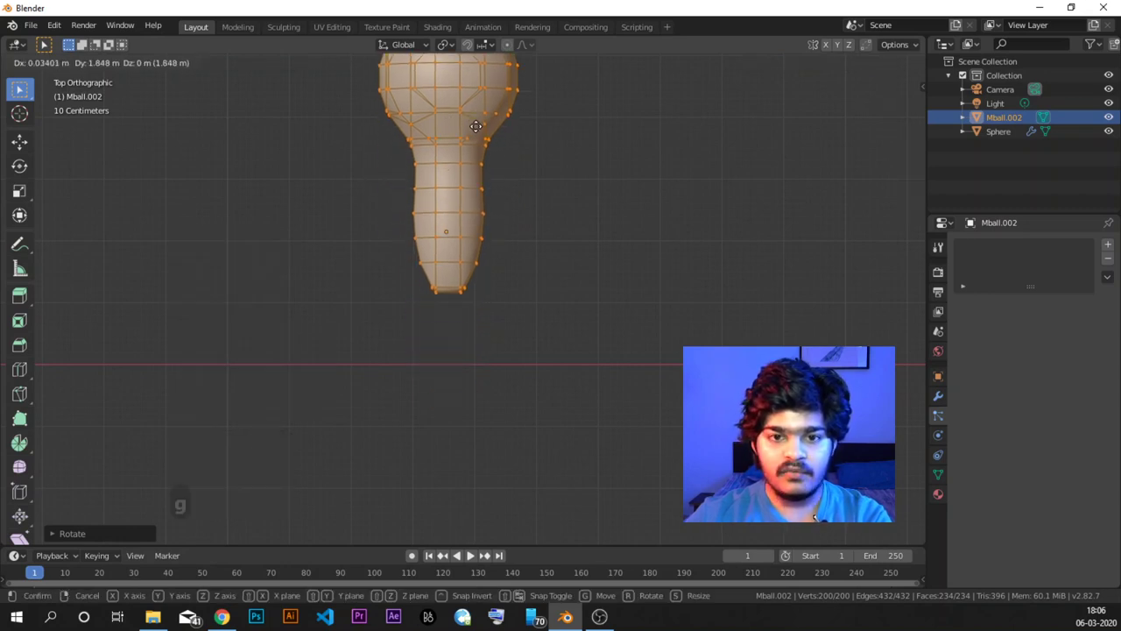
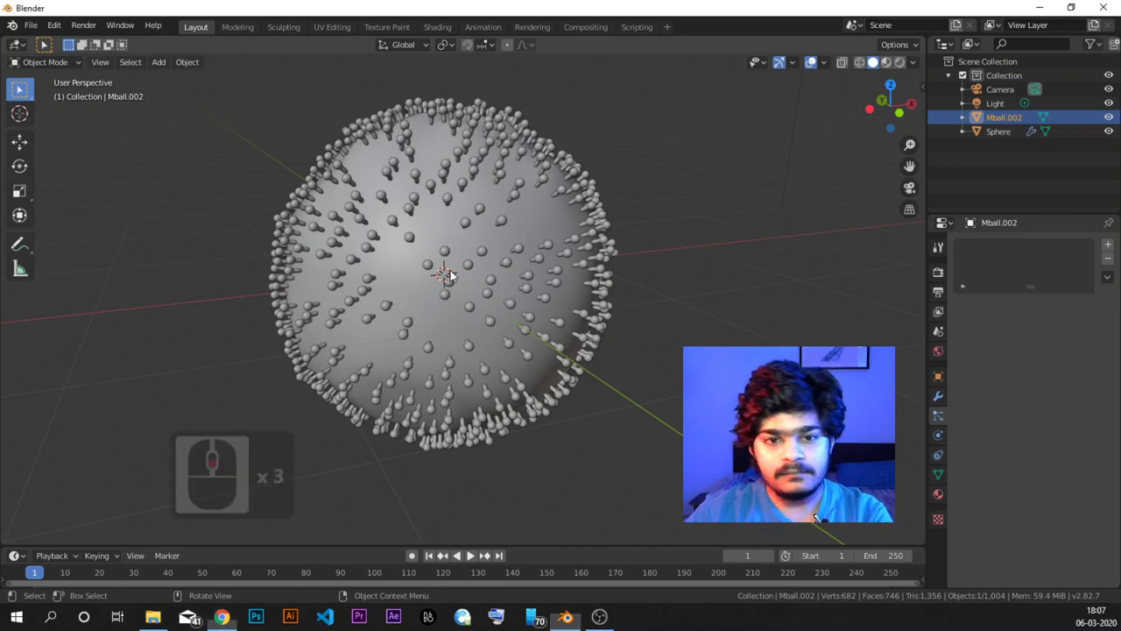
Step: Orbit the view to inspect the sparser knob-tipped spikes on the sphere
{"action": "middle_click", "coordinate": [492, 288]}
{"action": "middle_click", "coordinate": [439, 275]}
{"action": "middle_click", "coordinate": [377, 289]}
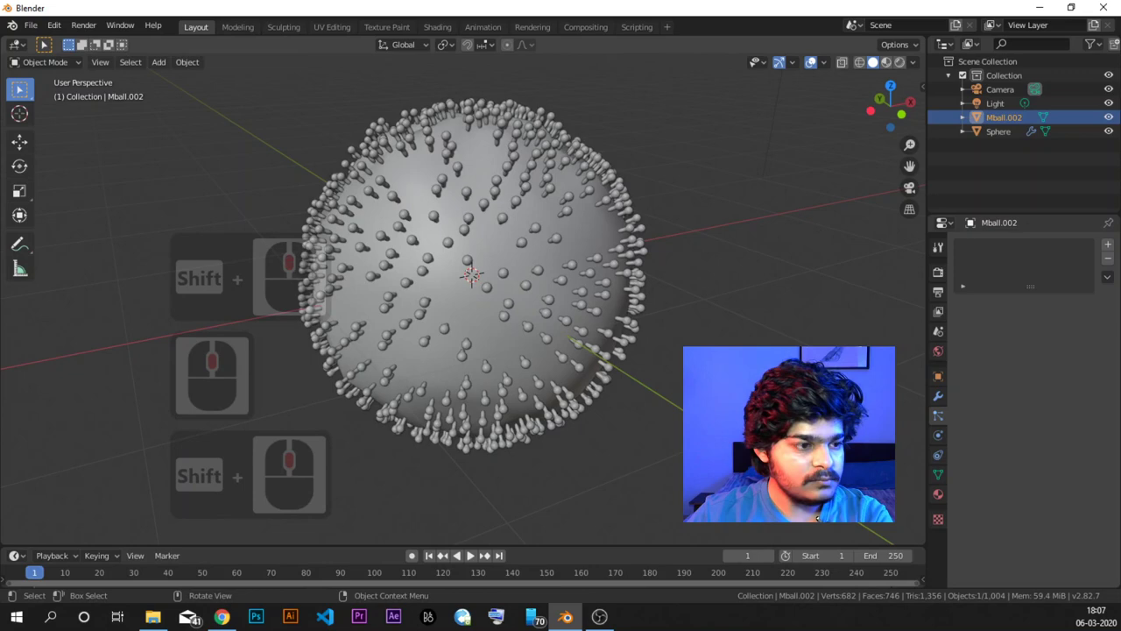
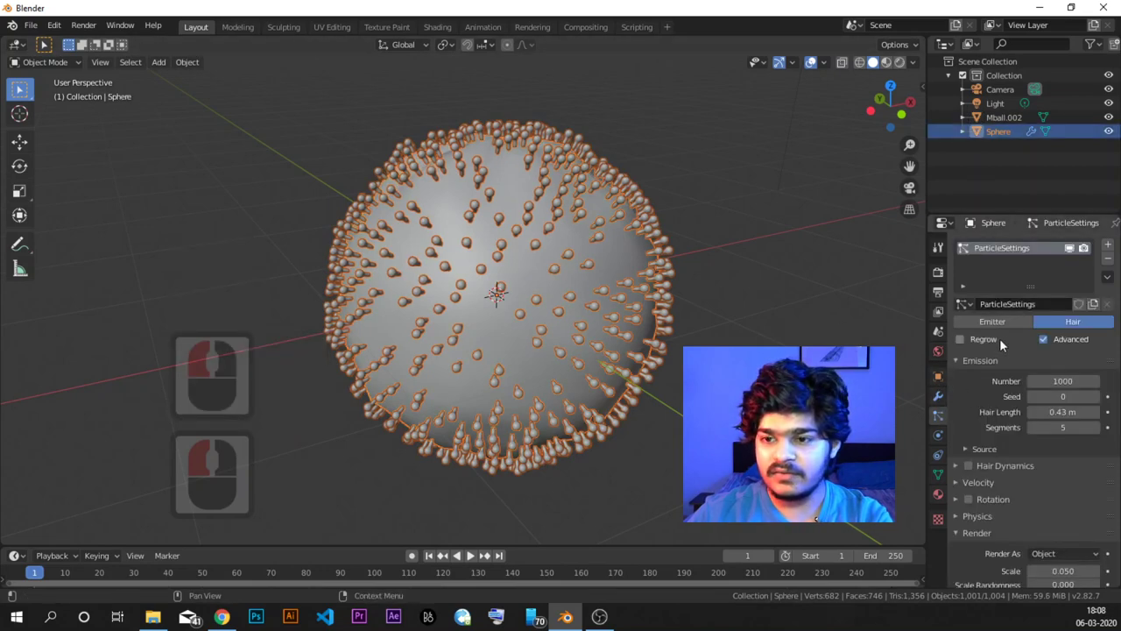
{"action": "middle_click", "coordinate": [1029, 370]}
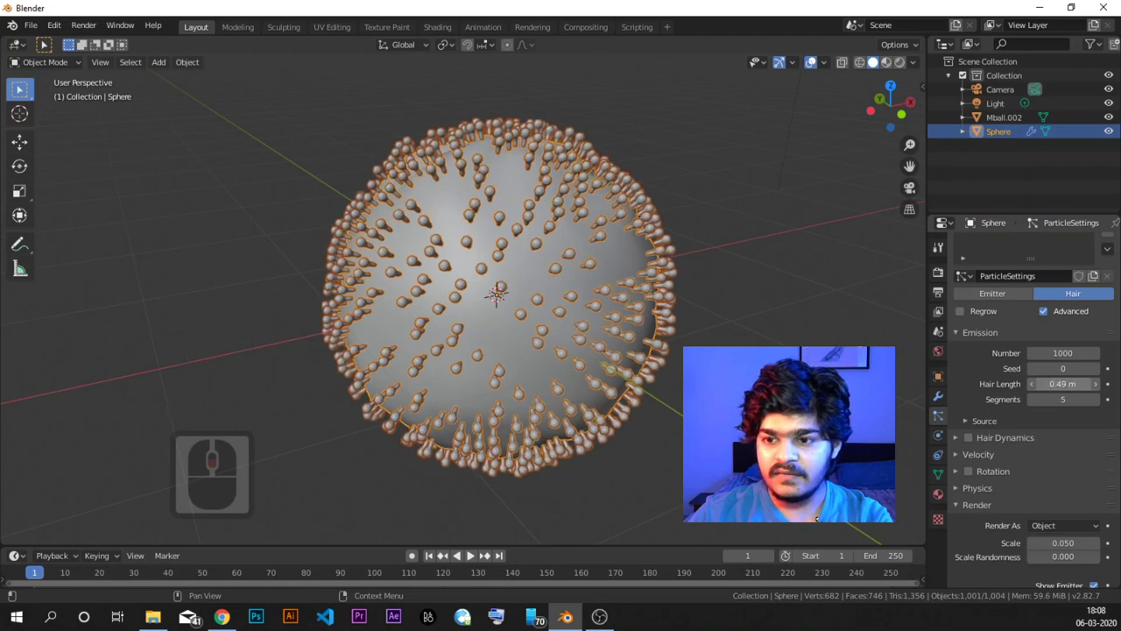
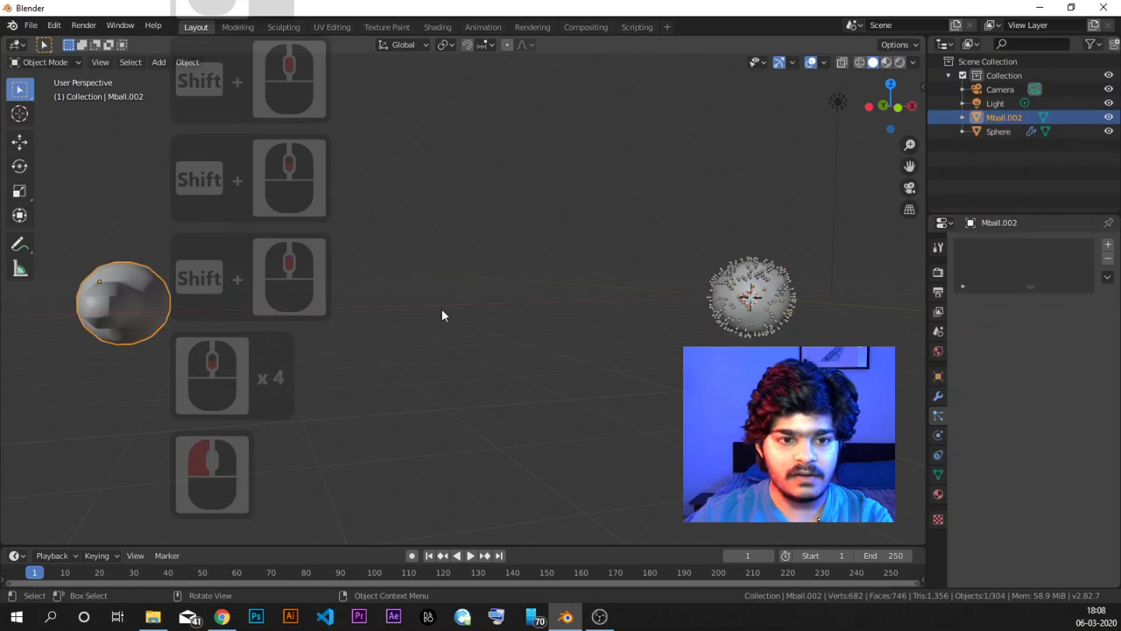
Step: Orbit and zoom the view in close onto the spiky sphere after moving Mball.002
{"action": "middle_click", "coordinate": [533, 339]}
{"action": "middle_click", "coordinate": [531, 339]}
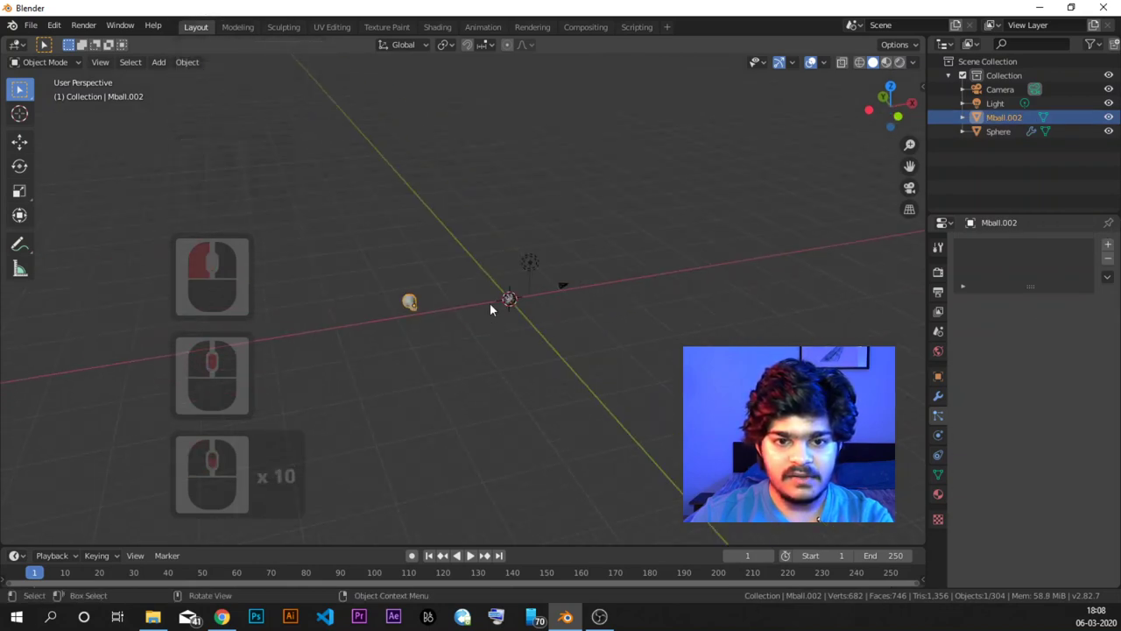
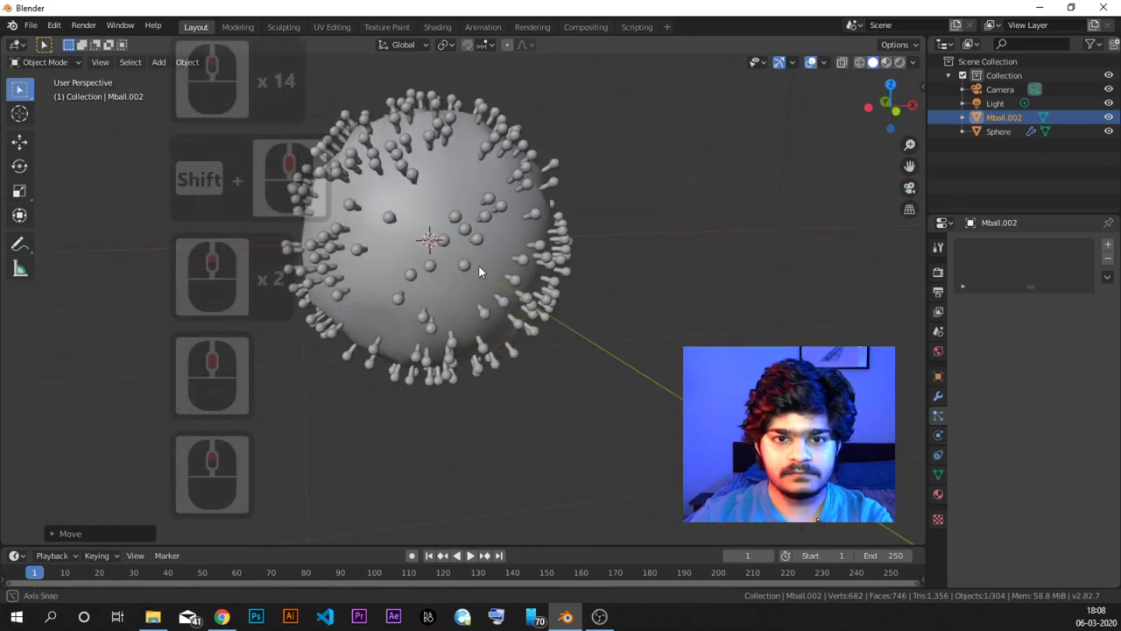
{"action": "middle_click", "coordinate": [480, 252]}
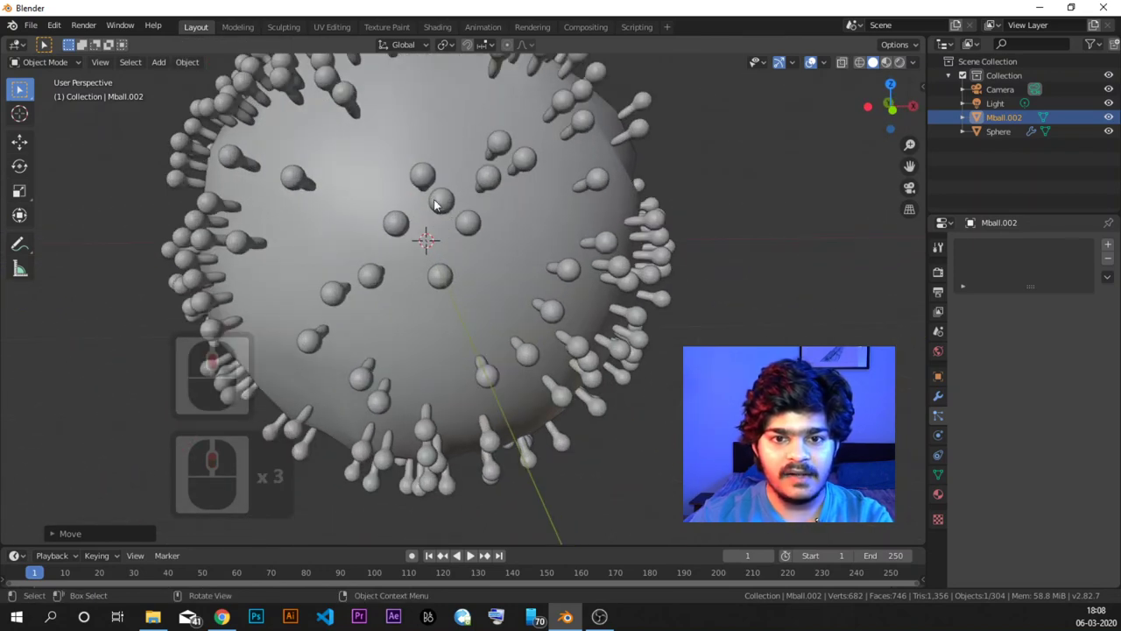
{"action": "middle_click", "coordinate": [423, 209]}
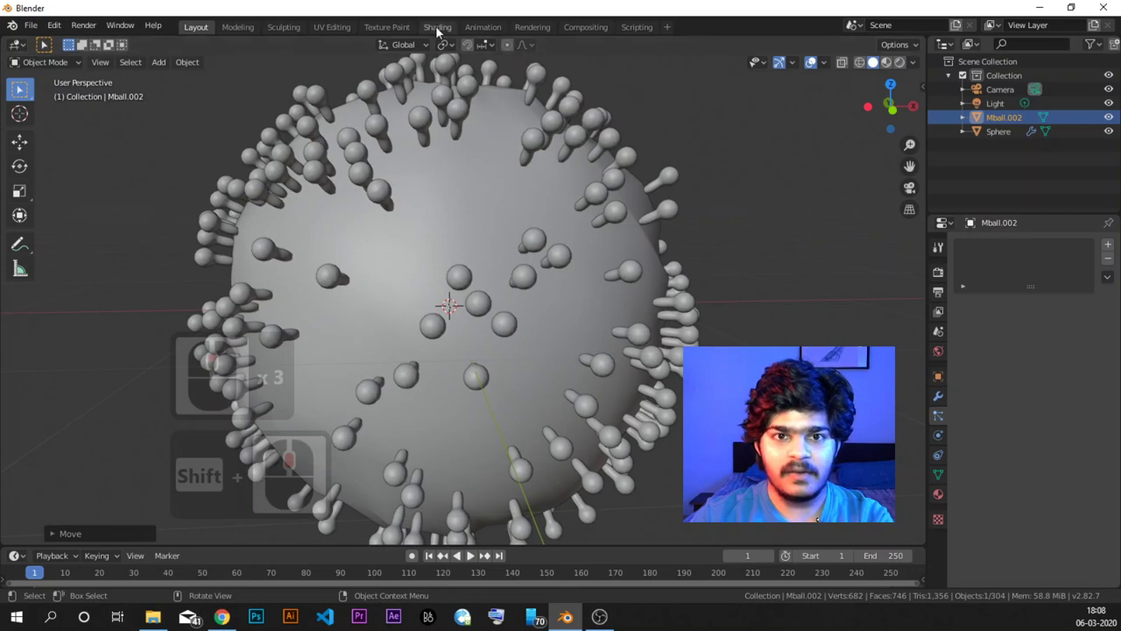
Step: Switch to the Shading workspace and zoom the material preview onto the sphere
{"action": "left_click", "coordinate": [437, 30]}
{"action": "scroll", "scroll_direction": "up", "scroll_amount": 3}
{"action": "middle_click", "coordinate": [576, 150]}
{"action": "scroll", "scroll_direction": "up", "scroll_amount": 3}
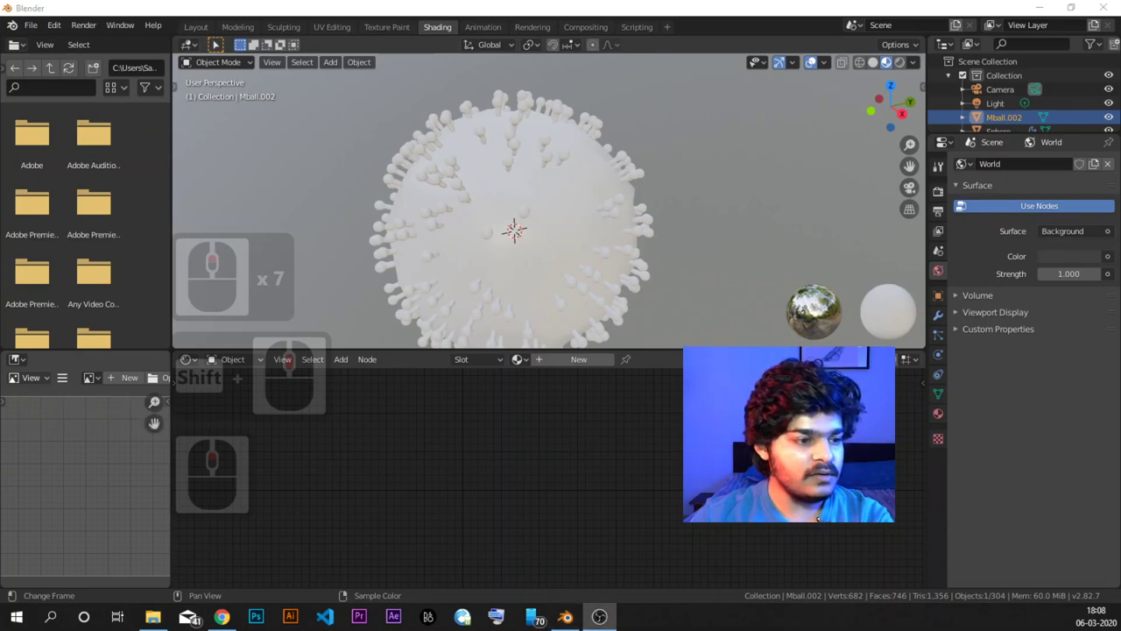
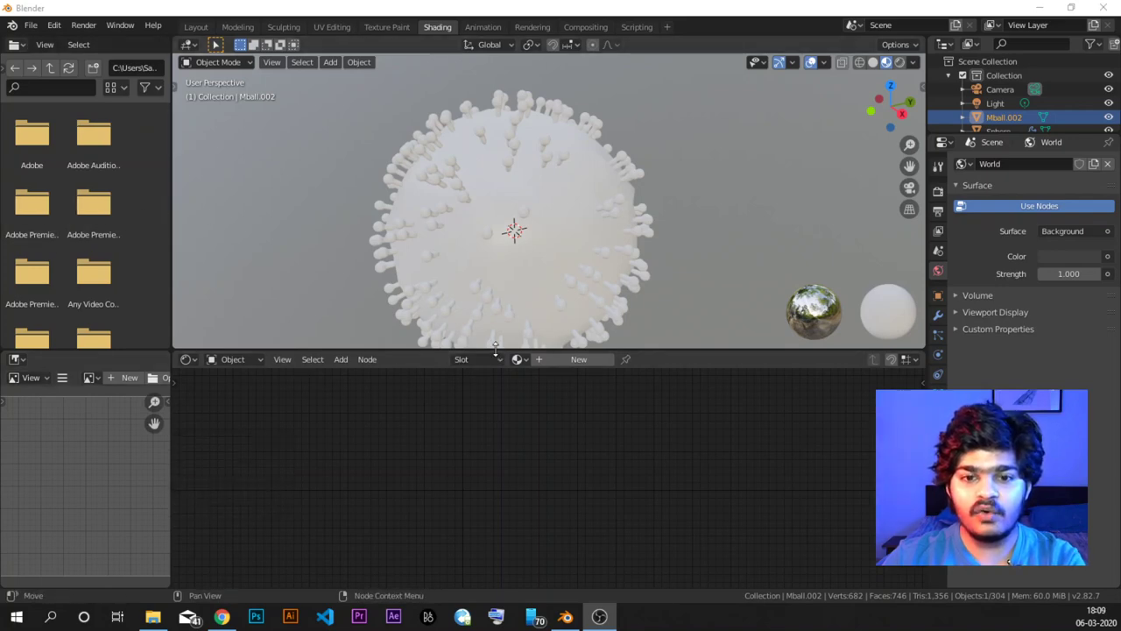
Step: Enlarge the 3D preview area above the Shader Editor and orbit around the sphere
{"action": "left_click", "coordinate": [494, 410]}
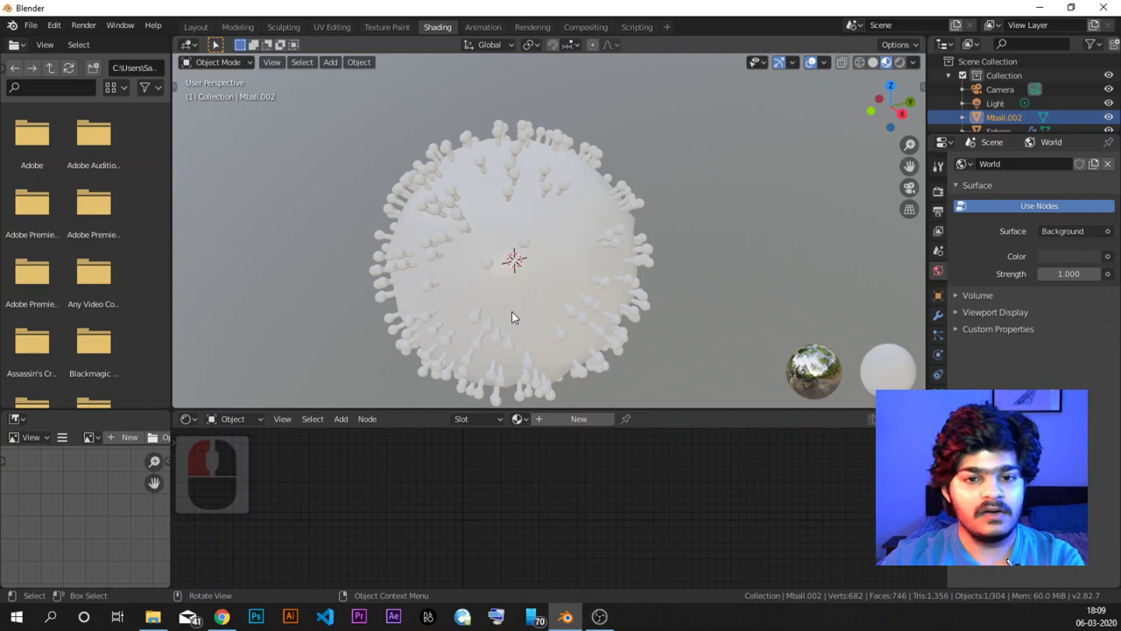
{"action": "left_click", "coordinate": [512, 312]}
{"action": "middle_click", "coordinate": [518, 253]}
{"action": "middle_click", "coordinate": [517, 272]}
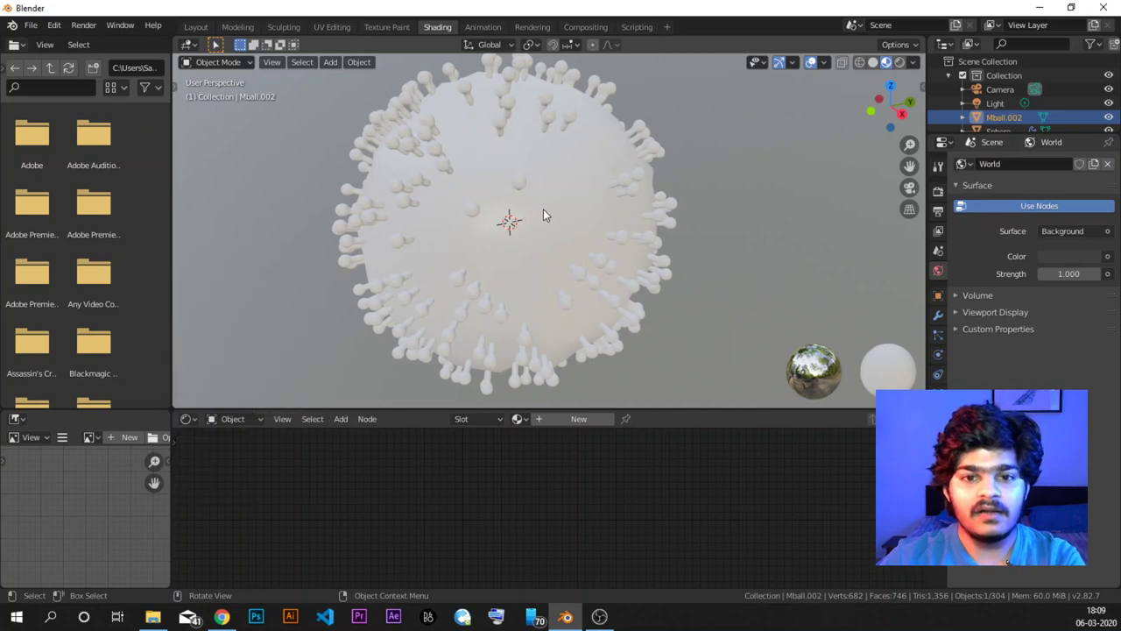
Step: Give the sphere a new Material.001 and delete its default shader node
{"action": "left_click", "coordinate": [553, 213]}
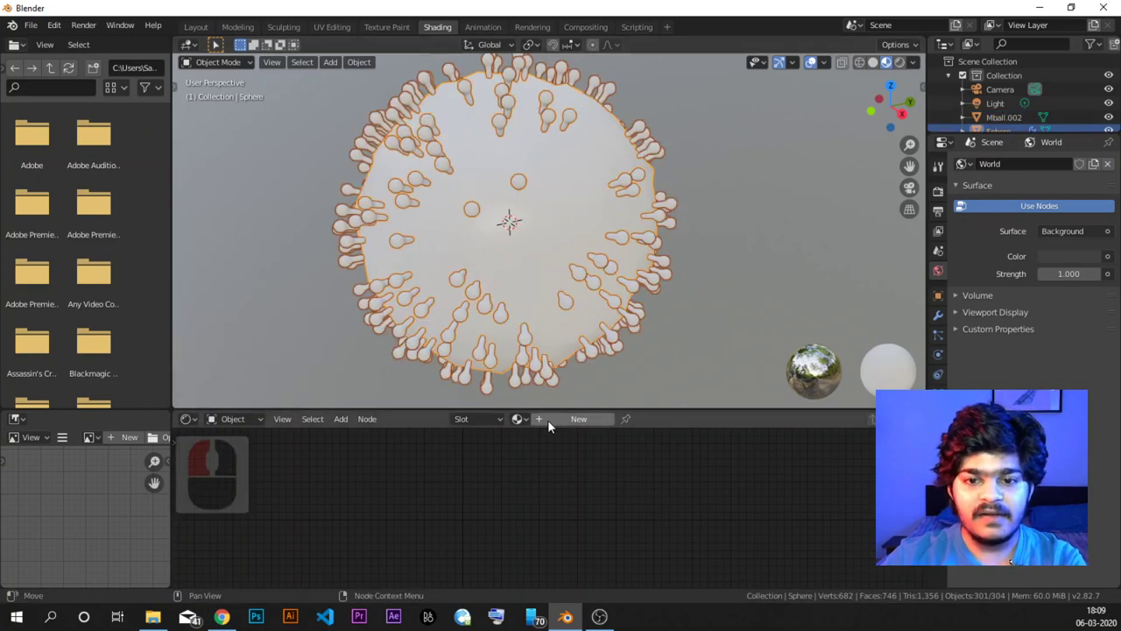
{"action": "left_click", "coordinate": [551, 426]}
{"action": "middle_click", "coordinate": [588, 560]}
{"action": "left_click", "coordinate": [523, 467]}
{"action": "key", "text": "Delete"}
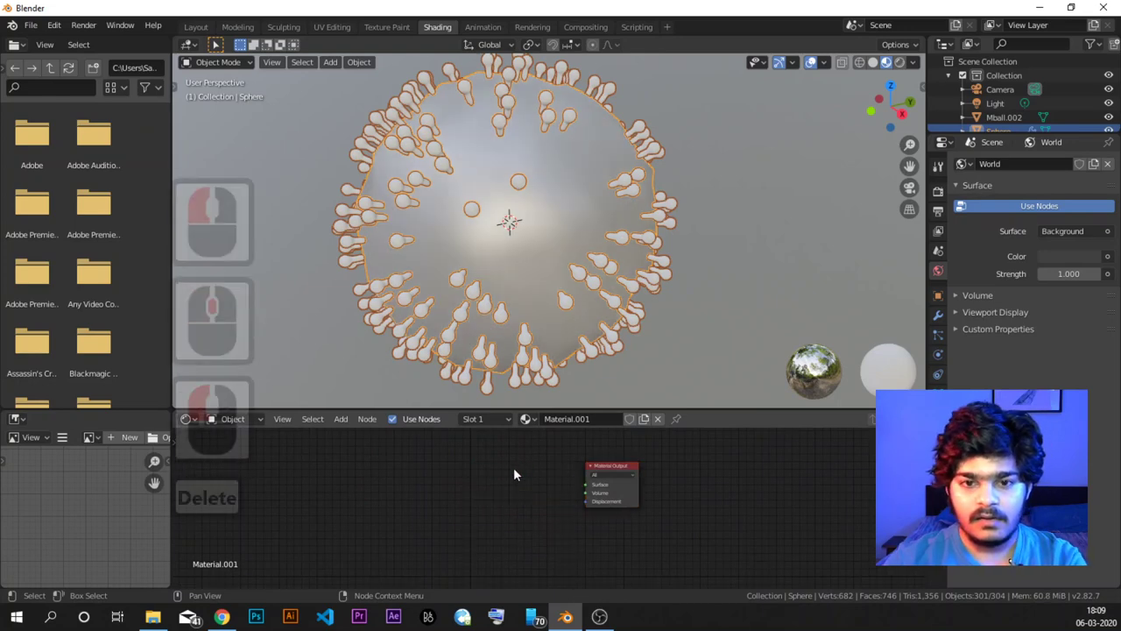
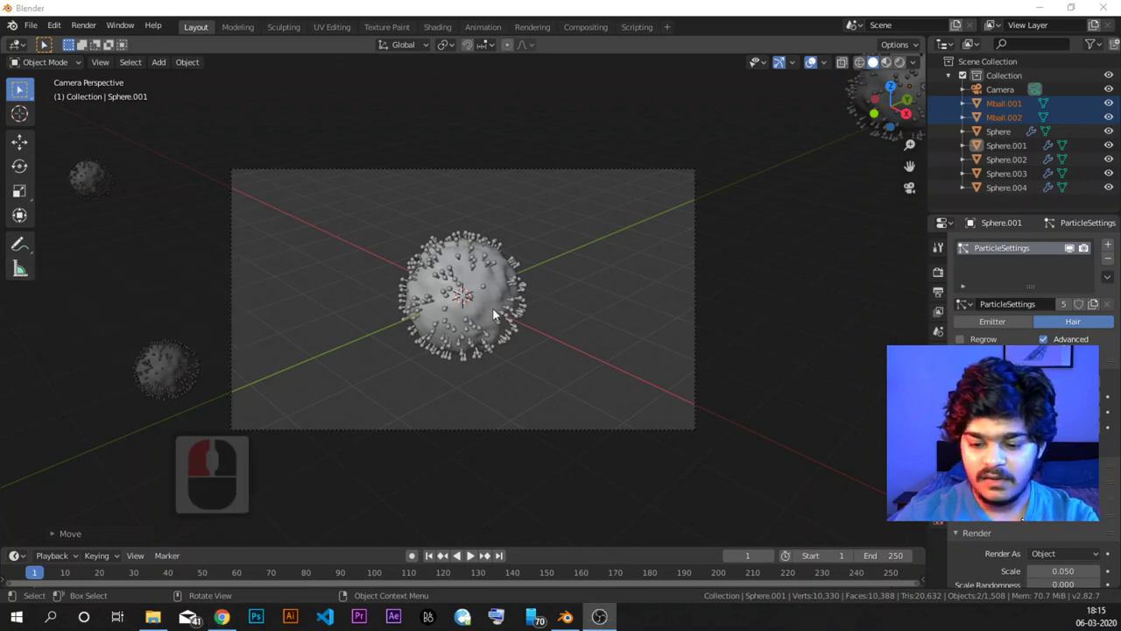
Step: Enable Lock Camera to View in the sidebar's View settings
{"action": "key", "text": "n"}
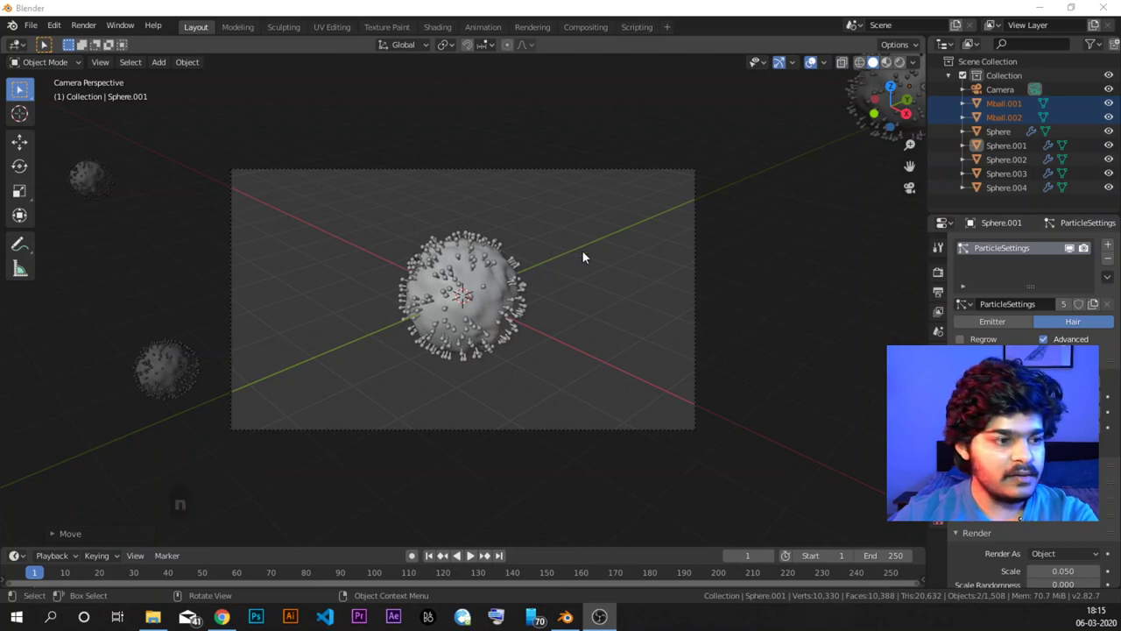
{"action": "left_click", "coordinate": [709, 269]}
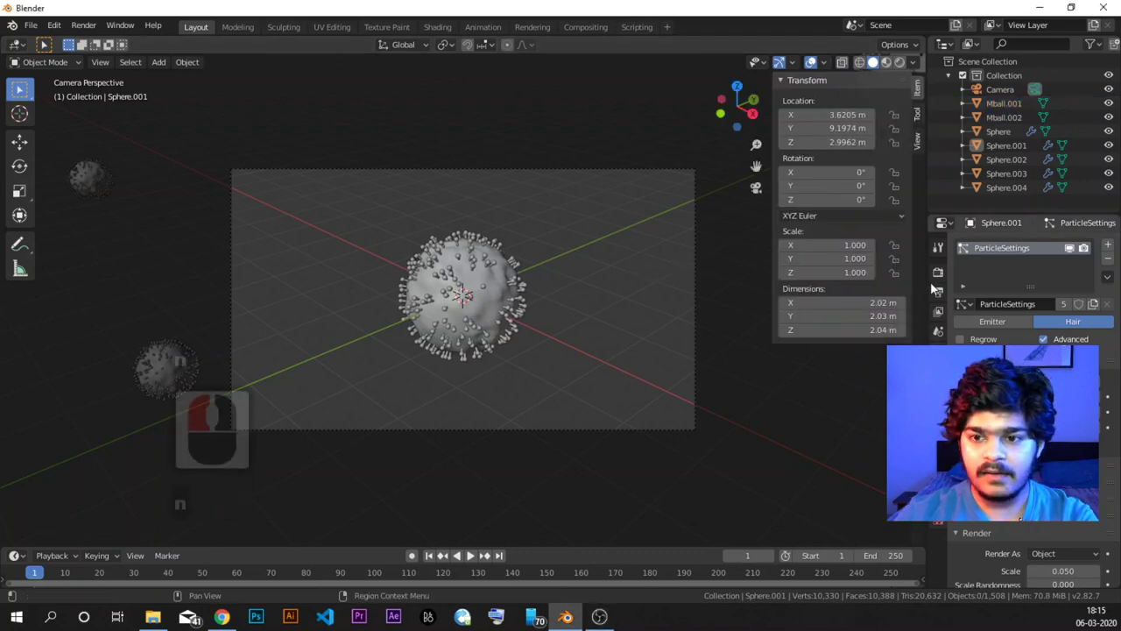
{"action": "left_click", "coordinate": [922, 151]}
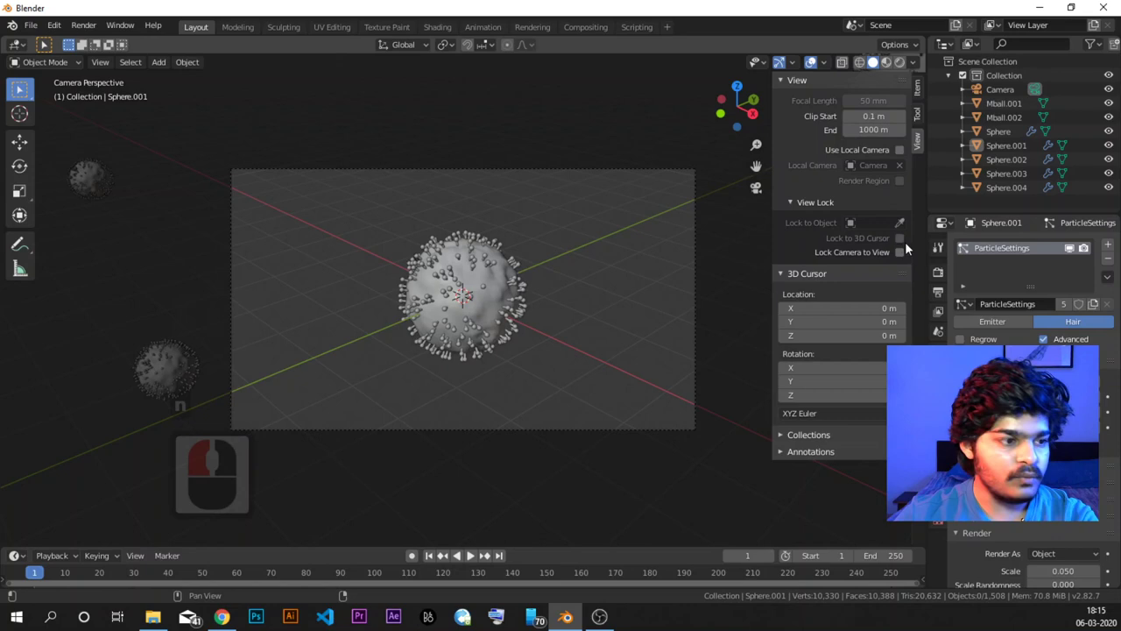
{"action": "left_click", "coordinate": [903, 256]}
Step: Reframe the camera shot around the three spiky spheres, then look down from top view
{"action": "middle_click", "coordinate": [477, 304]}
{"action": "middle_click", "coordinate": [473, 305]}
{"action": "middle_click", "coordinate": [474, 304]}
{"action": "middle_click", "coordinate": [476, 267]}
{"action": "middle_click", "coordinate": [471, 299]}
{"action": "scroll", "scroll_direction": "down", "scroll_amount": 3}
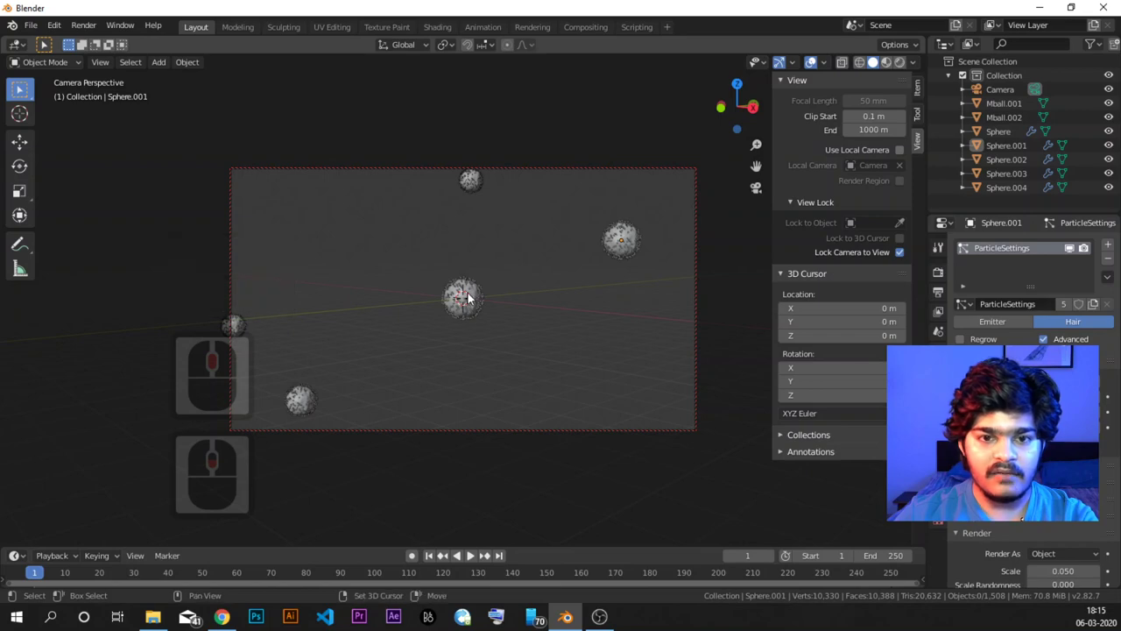
{"action": "middle_click", "coordinate": [476, 298]}
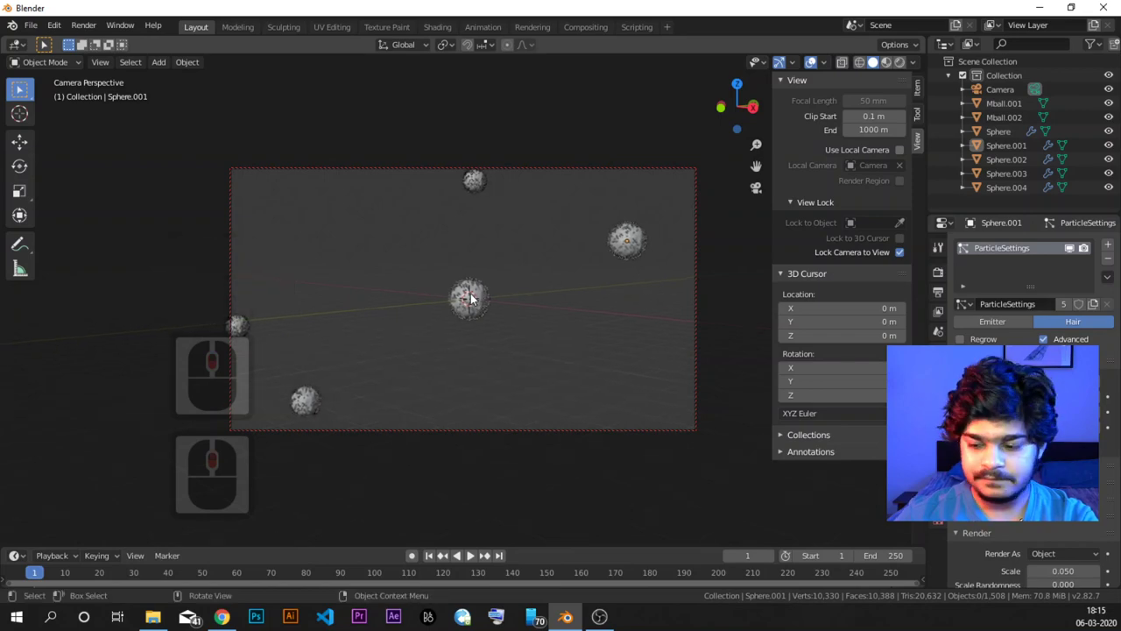
{"action": "key", "text": "7"}
{"action": "scroll", "scroll_direction": "down", "scroll_amount": 3}
Step: Move Sphere.003 from top view, then adjust it through the camera so three spheres spread across the frame
{"action": "left_click", "coordinate": [597, 425]}
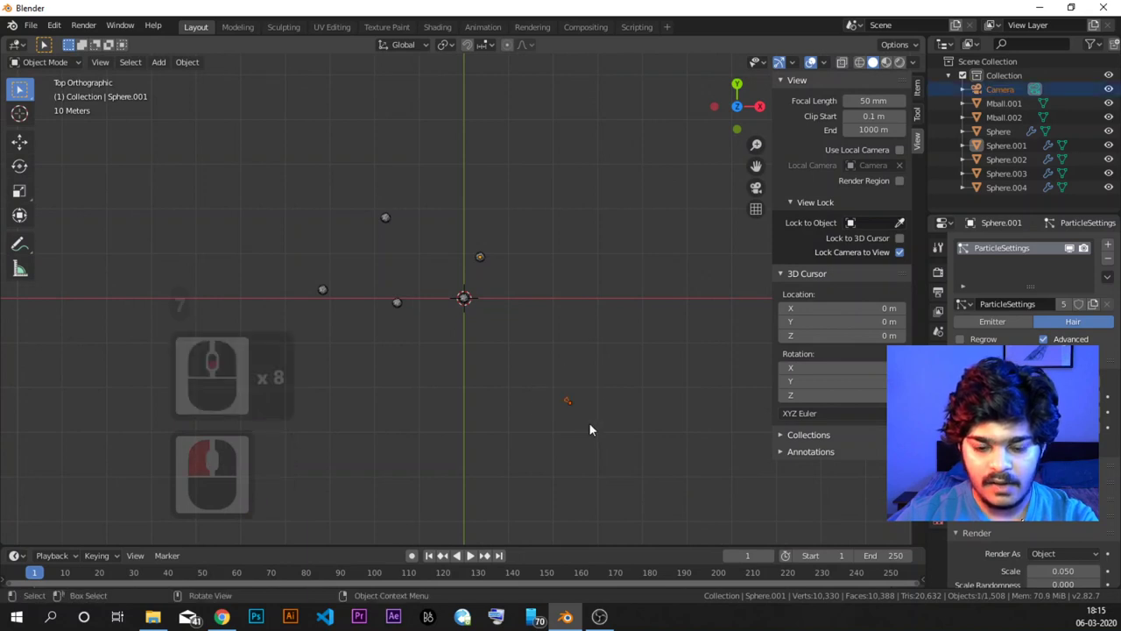
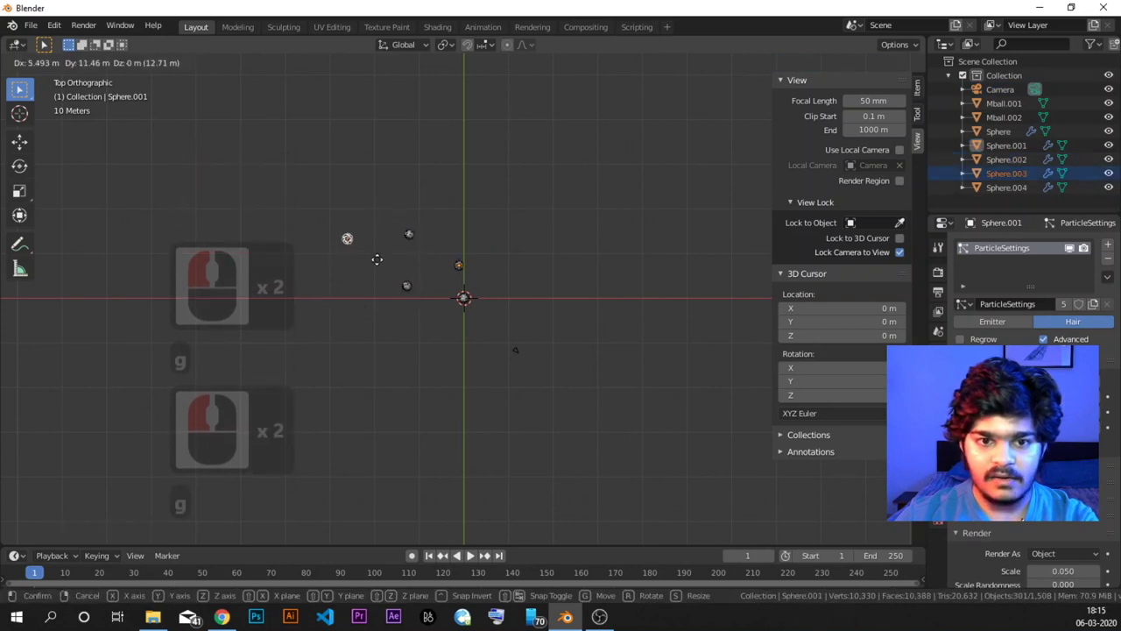
{"action": "left_click", "coordinate": [386, 274]}
{"action": "key", "text": "0"}
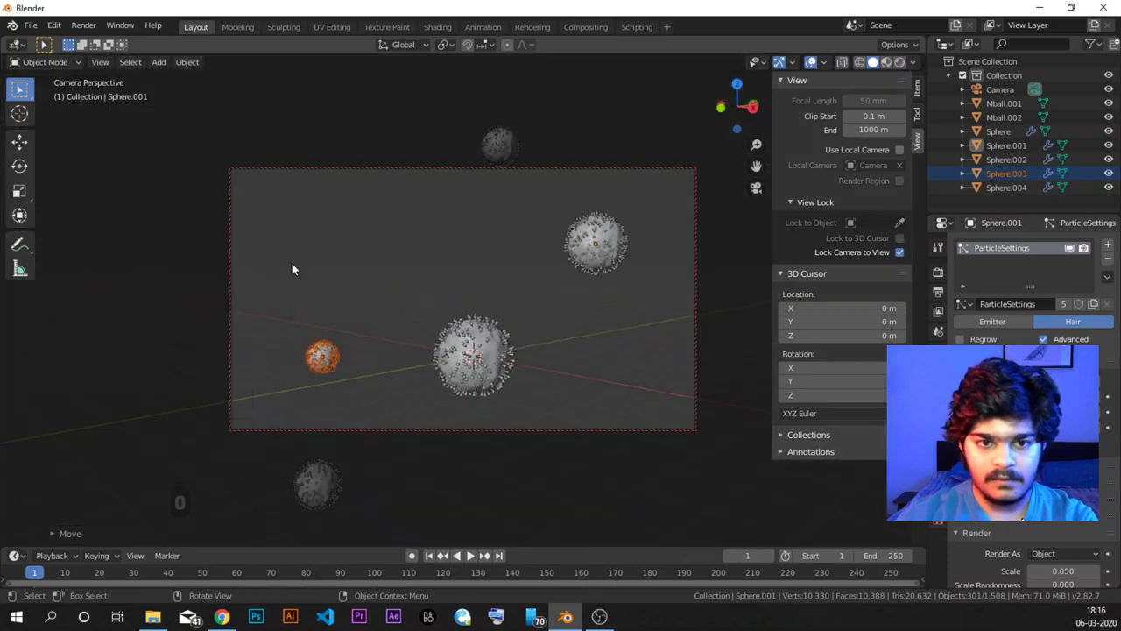
{"action": "key", "text": "g"}
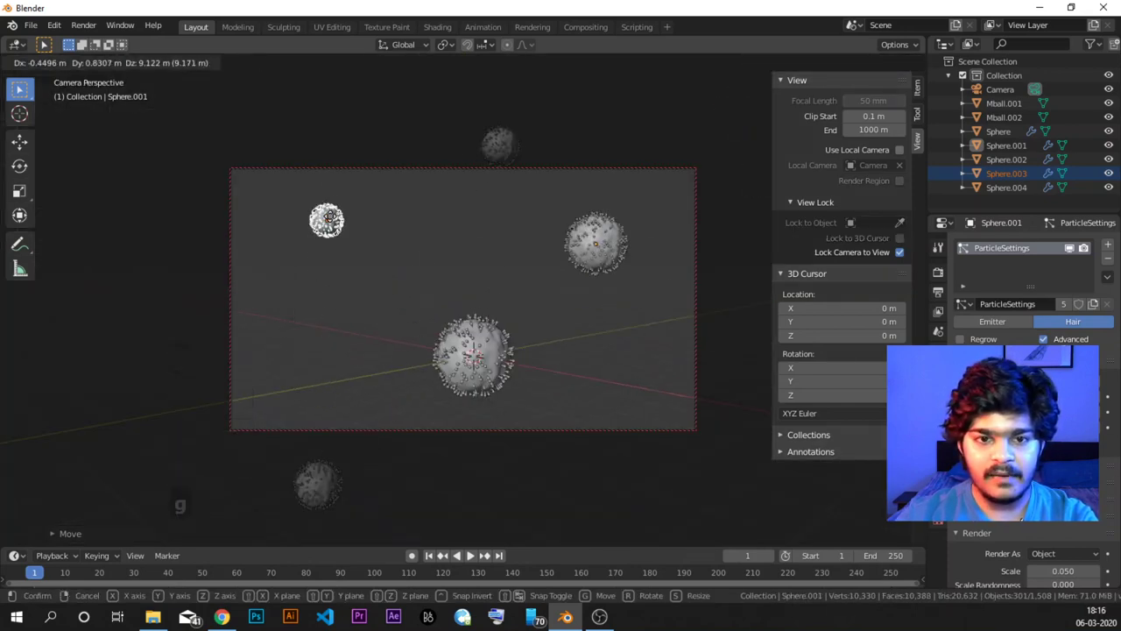